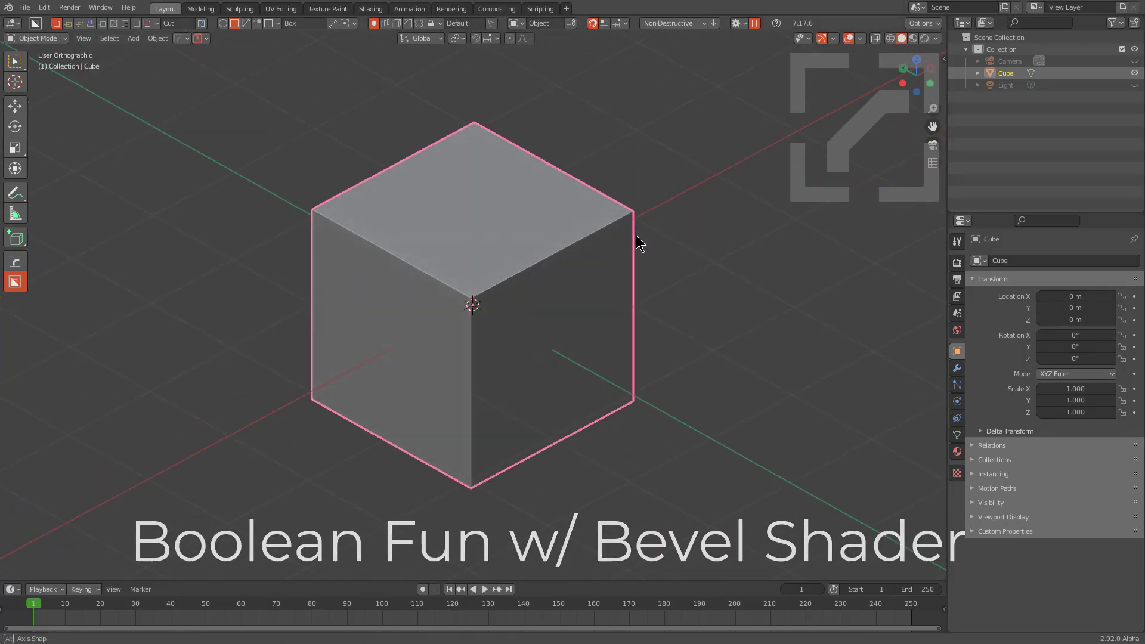
# Delete the default cube and add a cylinder from the Shift+A add menu
pyautogui.press('shift+Num_Lock')
pyautogui.click(637, 249)
pyautogui.moveTo(625, 275); pyautogui.dragTo(648, 251)
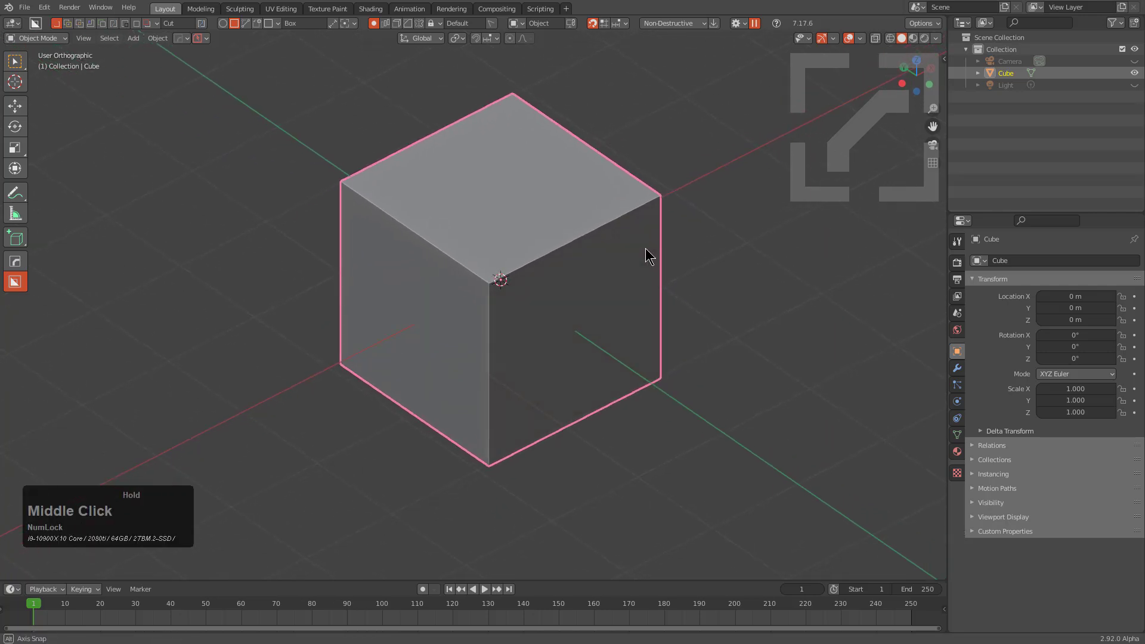
pyautogui.scroll(-3)
pyautogui.press('x')
pyautogui.click(610, 272)
pyautogui.middleClick(580, 303)
pyautogui.press('shift+a')
pyautogui.click(596, 374)
pyautogui.middleClick(555, 326)
# In front view, rotate the cylinder 90 degrees and scale it 2x along X
pyautogui.press('KP_1')
pyautogui.press('r')
pyautogui.press('KP_9')
pyautogui.press('KP_0')
pyautogui.press('KP_Enter')
pyautogui.press('s')
pyautogui.press('x')
pyautogui.press('KP_2')
pyautogui.press('KP_Enter')
# Smooth-shade the body via the HardOps Q menu and start a BoxCutter box cut over its lower left
pyautogui.scroll(3)
pyautogui.scroll(-3)
pyautogui.press('q')
pyautogui.click(449, 231)
pyautogui.scroll(3)
pyautogui.press('alt+w')
pyautogui.click(333, 496)
pyautogui.rightClick(367, 345)
pyautogui.press('alt+w')
# Bevel the box cutter's top corners to round off the slot shape
pyautogui.click(344, 494)
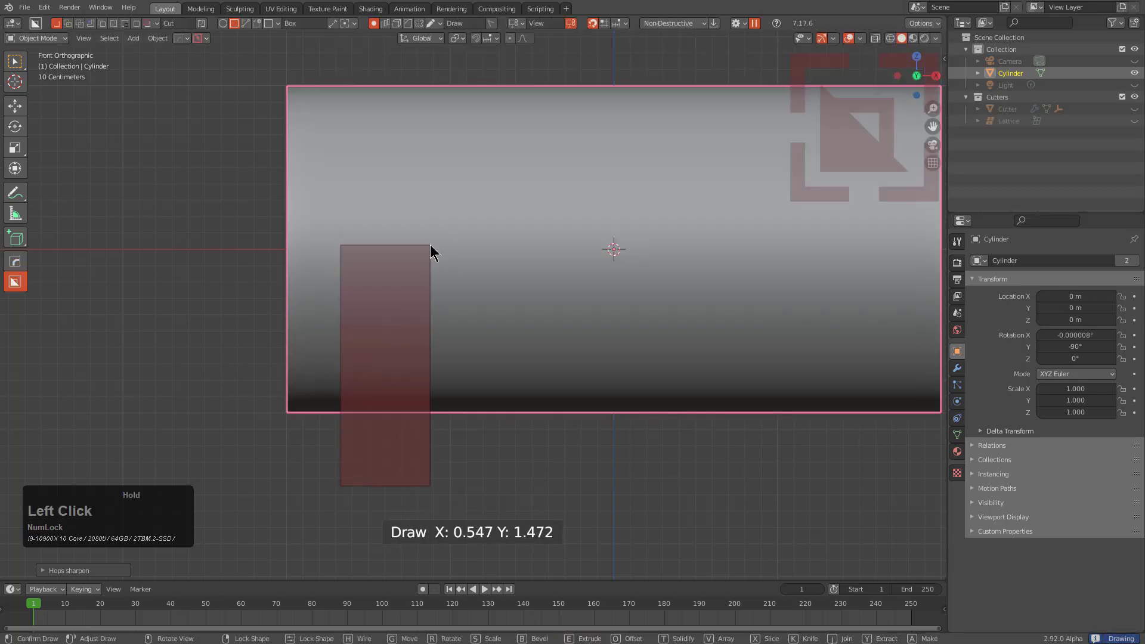
pyautogui.press('b')
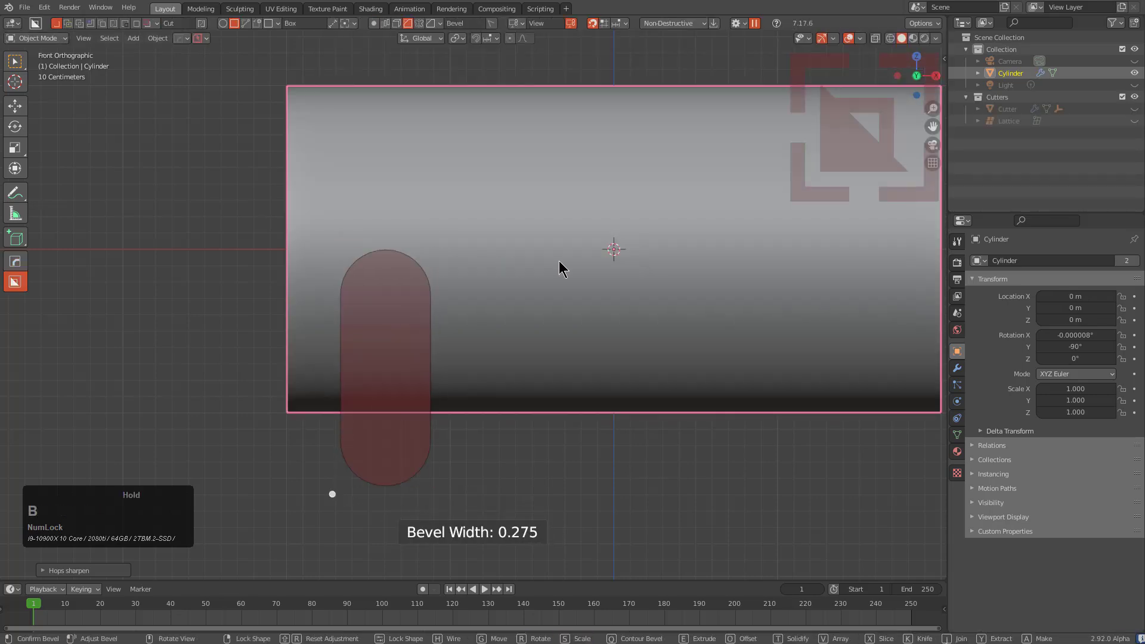
pyautogui.press('b')
pyautogui.scroll(-3)
pyautogui.scroll(3)
pyautogui.scroll(-3)
pyautogui.click(540, 283)
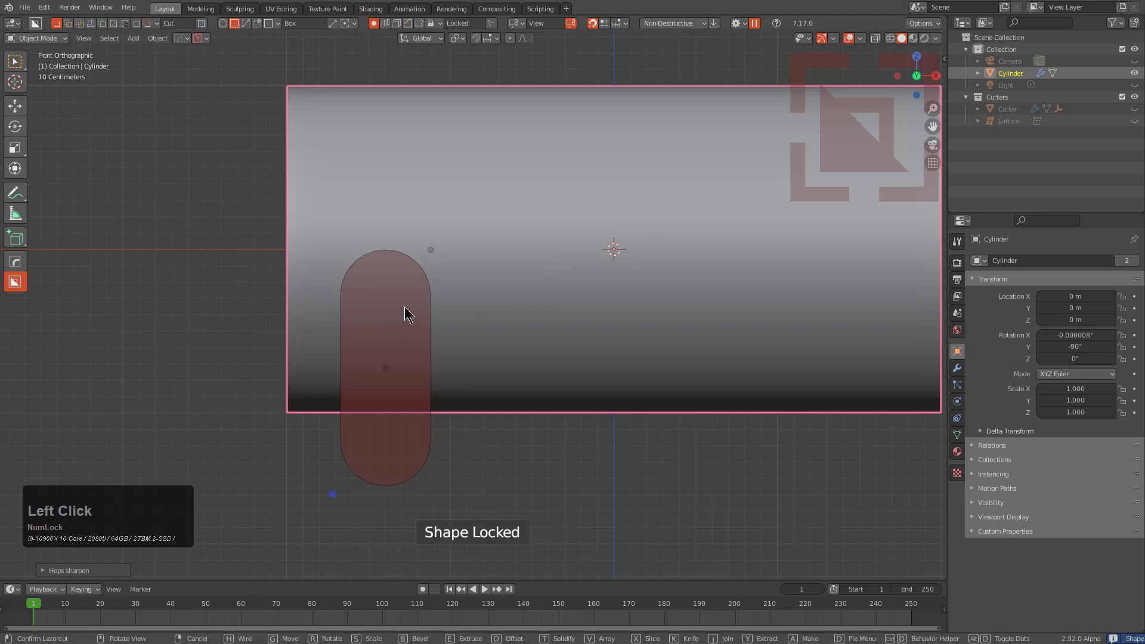
# Array the slot cutter along X into three evenly spaced copies
pyautogui.press('v')
pyautogui.scroll(-3)
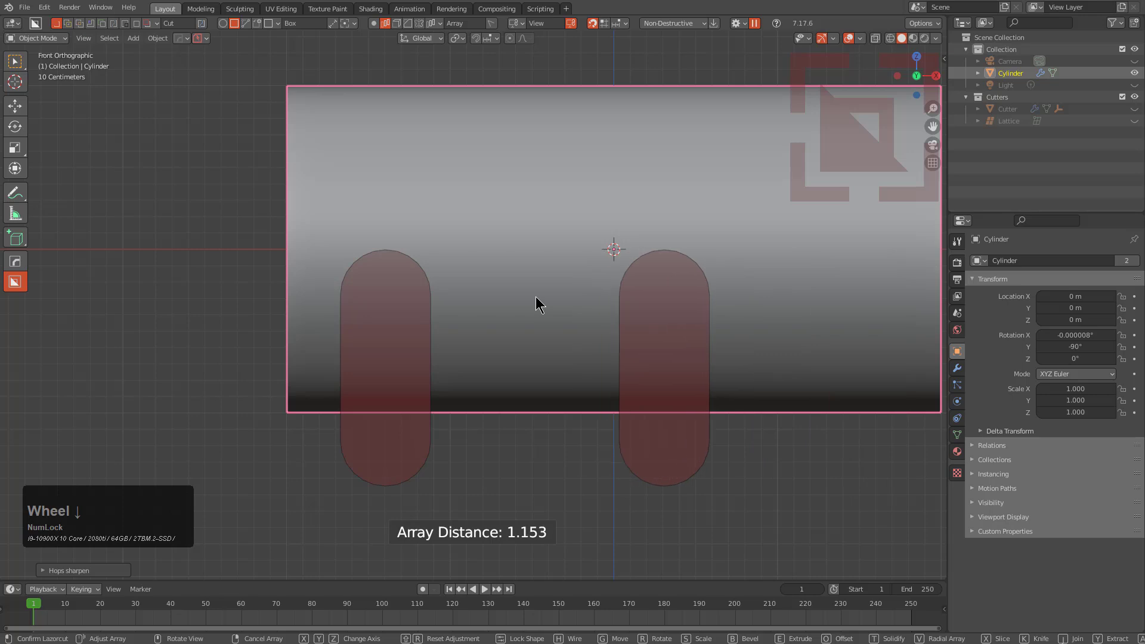
pyautogui.scroll(3)
pyautogui.click(530, 300)
pyautogui.click(646, 295)
pyautogui.scroll(-3)
pyautogui.middleClick(594, 308)
pyautogui.scroll(3)
# Confirm the cut so three arched slots appear in the cylinder's lower edge
pyautogui.press('q')
pyautogui.click(539, 297)
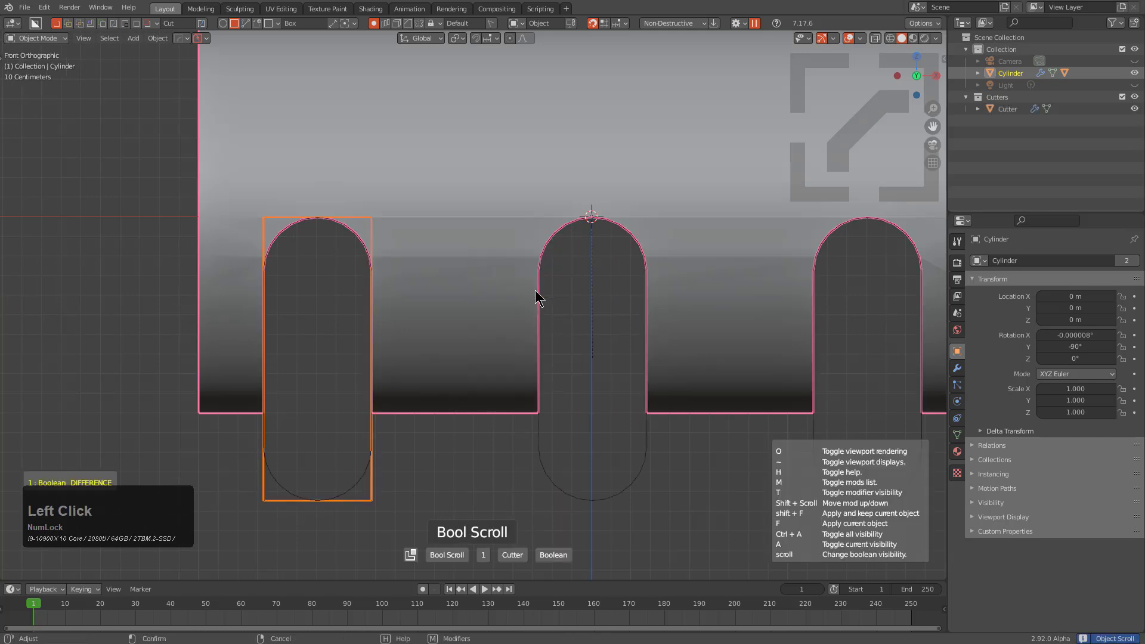
pyautogui.click(539, 297)
pyautogui.press('g')
pyautogui.click(486, 293)
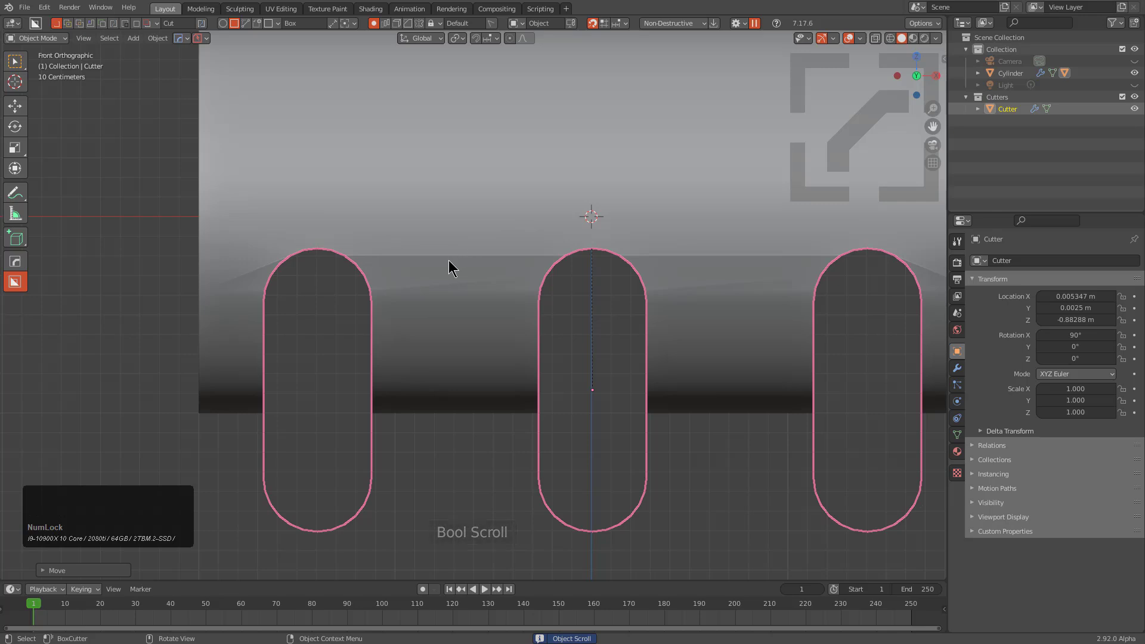
# Add a new cylinder cutter from the Shift+A mesh menu and prepare it with HardOps
pyautogui.press('h')
pyautogui.press('shift+a')
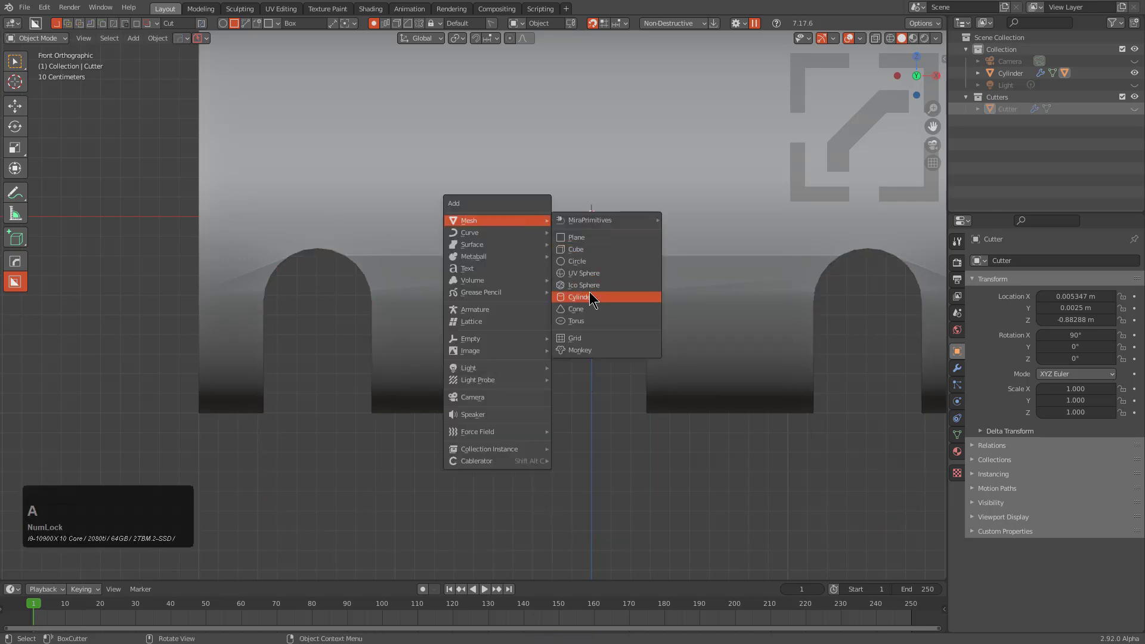
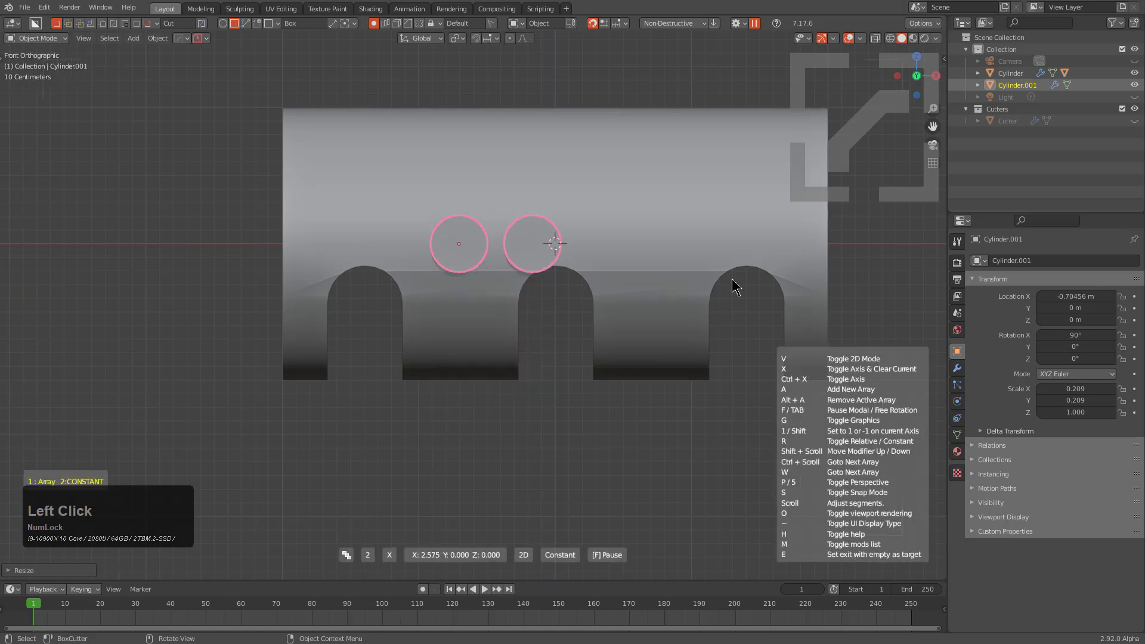
pyautogui.click(333, 275)
pyautogui.press('q')
pyautogui.click(503, 126)
pyautogui.middleClick(535, 189)
pyautogui.middleClick(664, 353)
# Scale the cutter down, array it and boolean two round holes through the body above the slots
pyautogui.press('s')
pyautogui.press('x')
pyautogui.press('y')
pyautogui.click(702, 378)
pyautogui.middleClick(670, 372)
pyautogui.scroll(3)
pyautogui.press('1')
pyautogui.click(573, 300)
pyautogui.middleClick(605, 344)
# Mirror the body with HardOps Alt+X so the slots appear on both sides
pyautogui.press('alt+x')
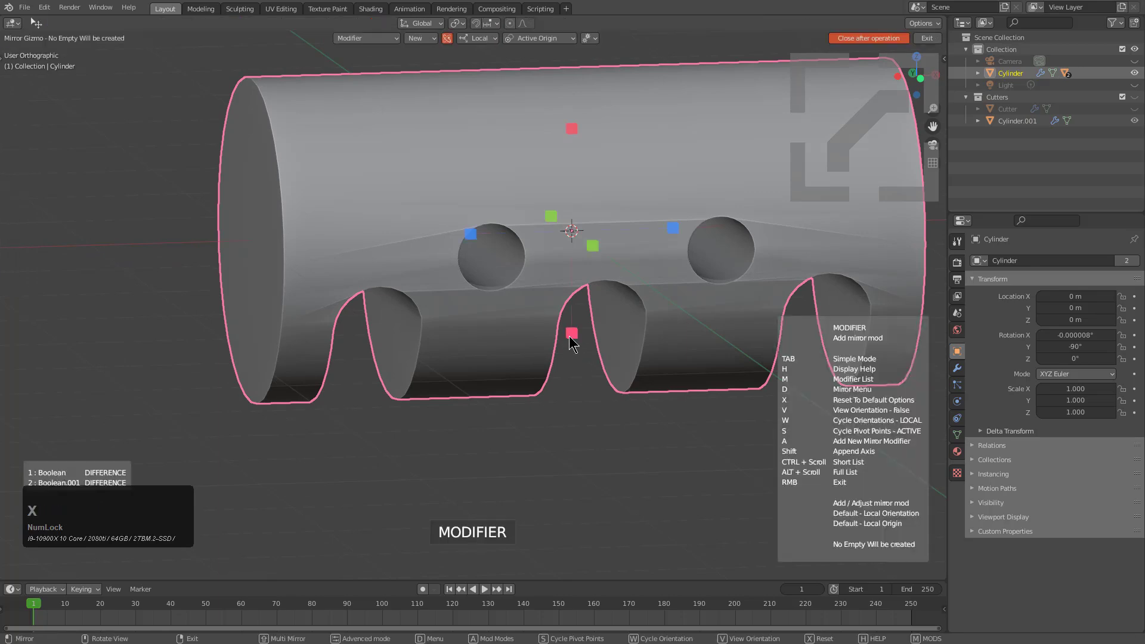
pyautogui.click(570, 333)
pyautogui.middleClick(582, 337)
pyautogui.middleClick(275, 240)
pyautogui.scroll(-3)
pyautogui.middleClick(415, 309)
# In Edit Mode, inset/bevel the cylinder's end face to a thin rim and move it along X
pyautogui.press('Tab')
pyautogui.press('3')
pyautogui.click(305, 367)
pyautogui.press('ctrl+b')
pyautogui.click(418, 364)
pyautogui.press('Tab')
pyautogui.scroll(-3)
pyautogui.middleClick(510, 351)
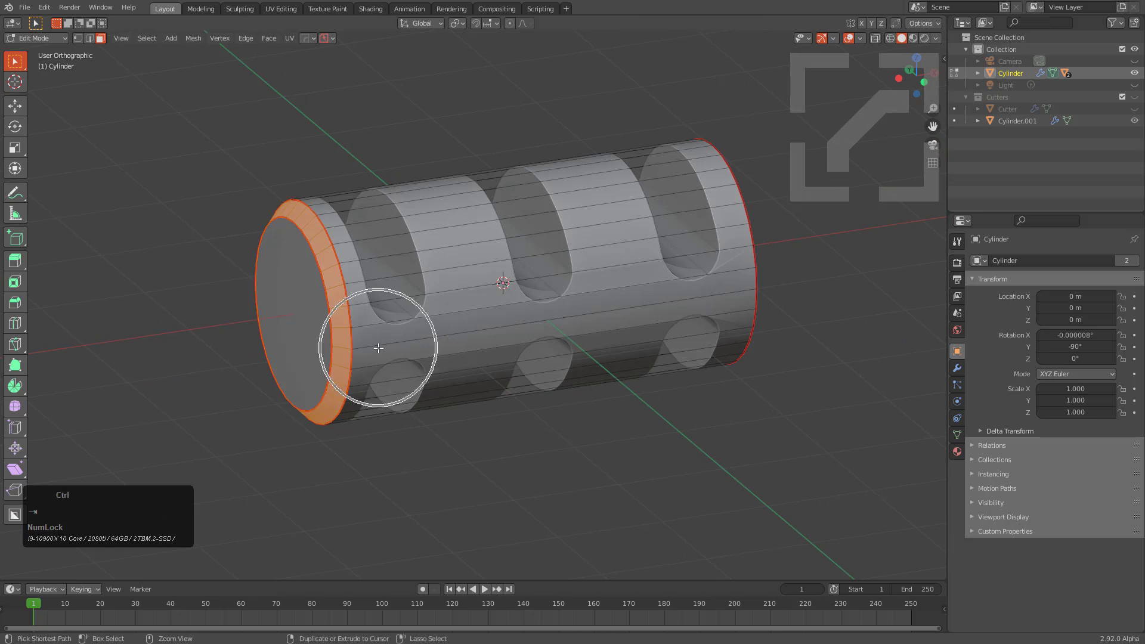
pyautogui.press('g')
pyautogui.press('y')
pyautogui.press('x')
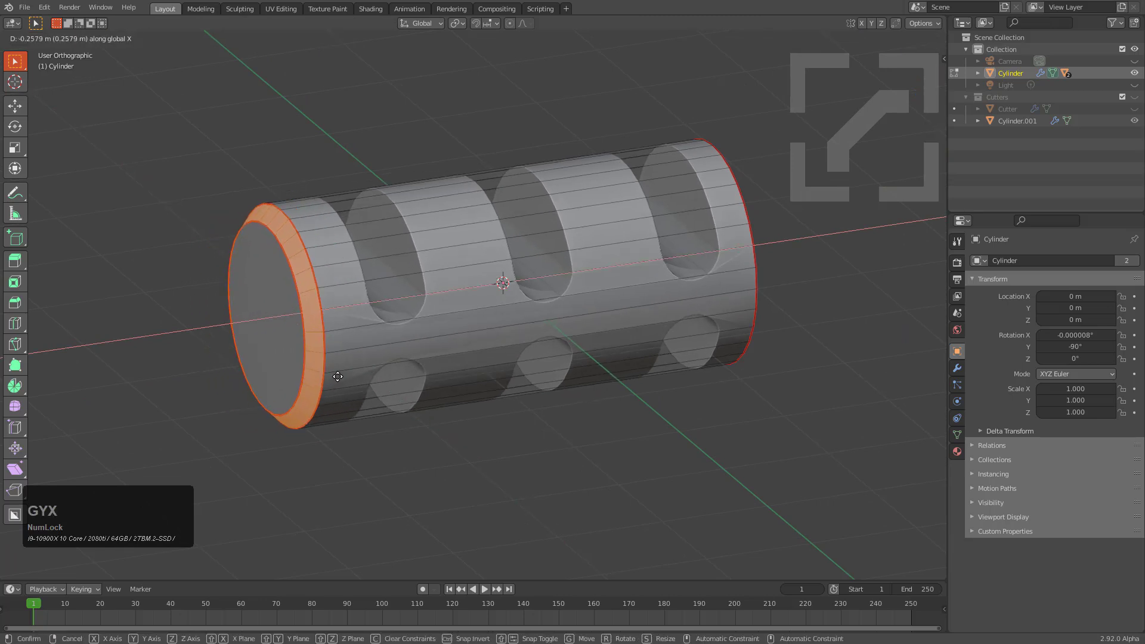
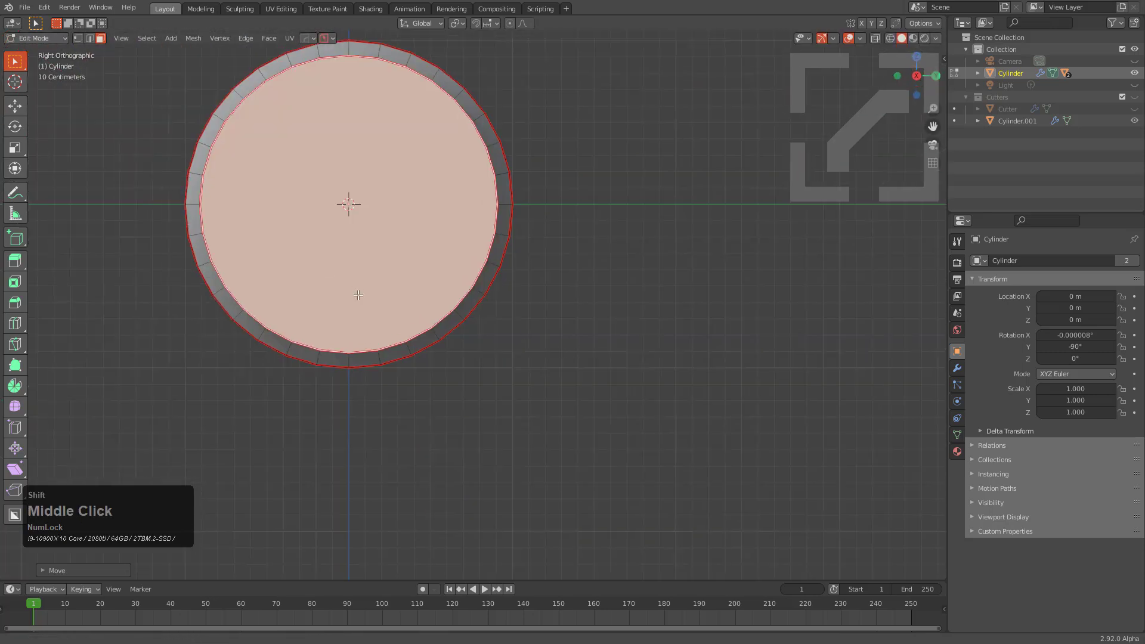
# View the inset end face head-on and select the rim's vertex ring
pyautogui.scroll(3)
pyautogui.press('1')
pyautogui.click(482, 181)
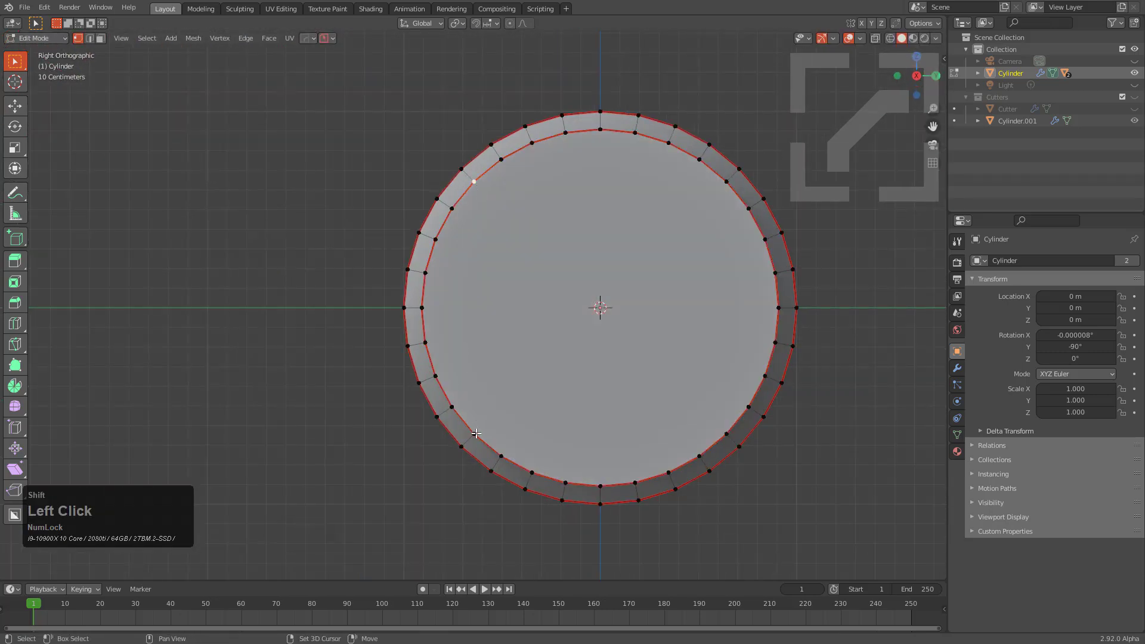
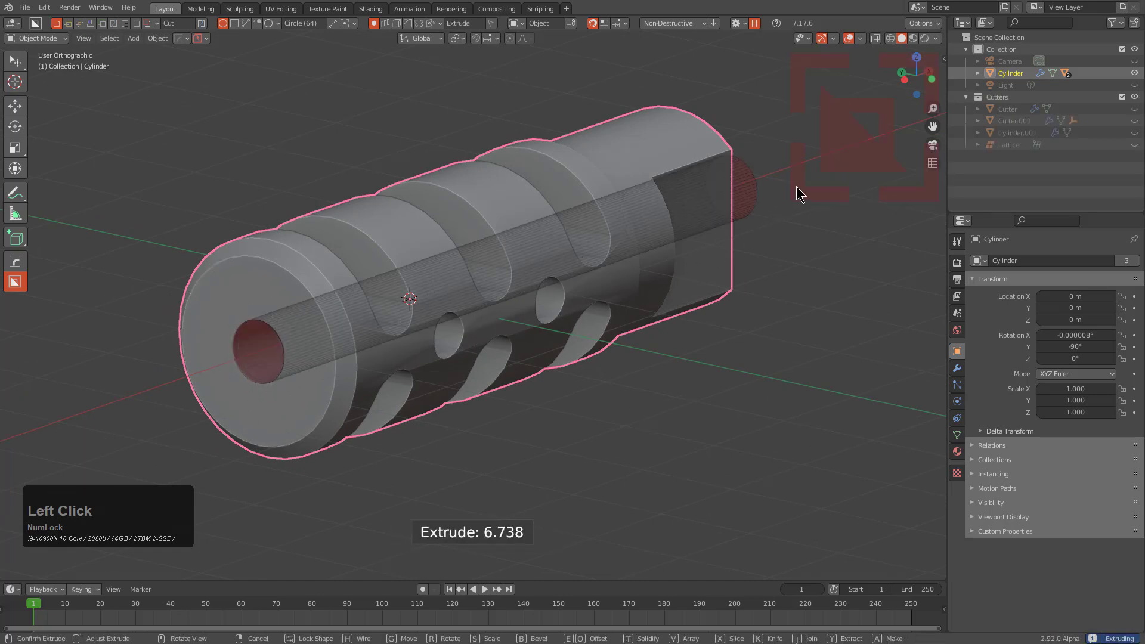
# Select the bore cutter's opening faces and add a HardOps bevel from the Q menu
pyautogui.scroll(3)
pyautogui.moveTo(203, 396); pyautogui.dragTo(419, 371)
pyautogui.scroll(3)
pyautogui.press('3')
pyautogui.click(314, 353)
pyautogui.press('q')
pyautogui.click(504, 325)
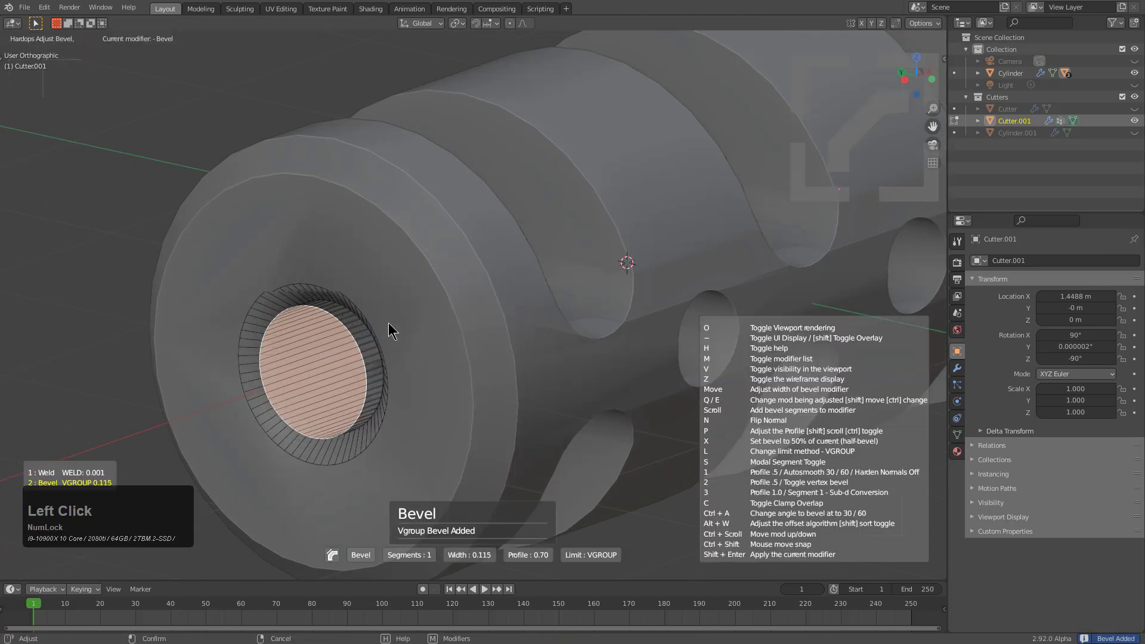
# Adjust the bevel width on the bore opening from front view
pyautogui.press('Right')
pyautogui.press('1')
pyautogui.click(449, 299)
pyautogui.press('q')
pyautogui.click(449, 298)
pyautogui.scroll(-3)
pyautogui.click(450, 299)
pyautogui.scroll(-3)
pyautogui.middleClick(639, 310)
# Finalize the bevel settings and orbit the shaded muzzle brake to inspect slots, holes and bore
pyautogui.press('q')
pyautogui.press('shift+q')
pyautogui.press('shift+q')
pyautogui.click(467, 306)
pyautogui.scroll(-3)
pyautogui.scroll(3)
pyautogui.click(468, 306)
pyautogui.middleClick(543, 326)
pyautogui.scroll(-3)
pyautogui.middleClick(593, 286)
pyautogui.middleClick(509, 301)
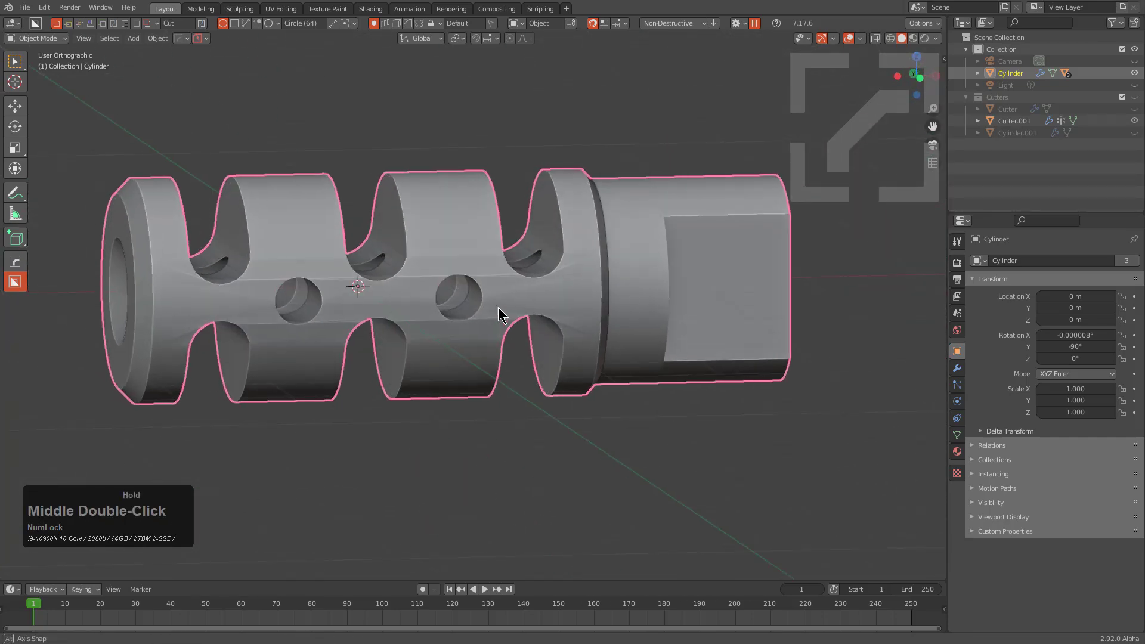
pyautogui.middleClick(511, 320)
pyautogui.scroll(3)
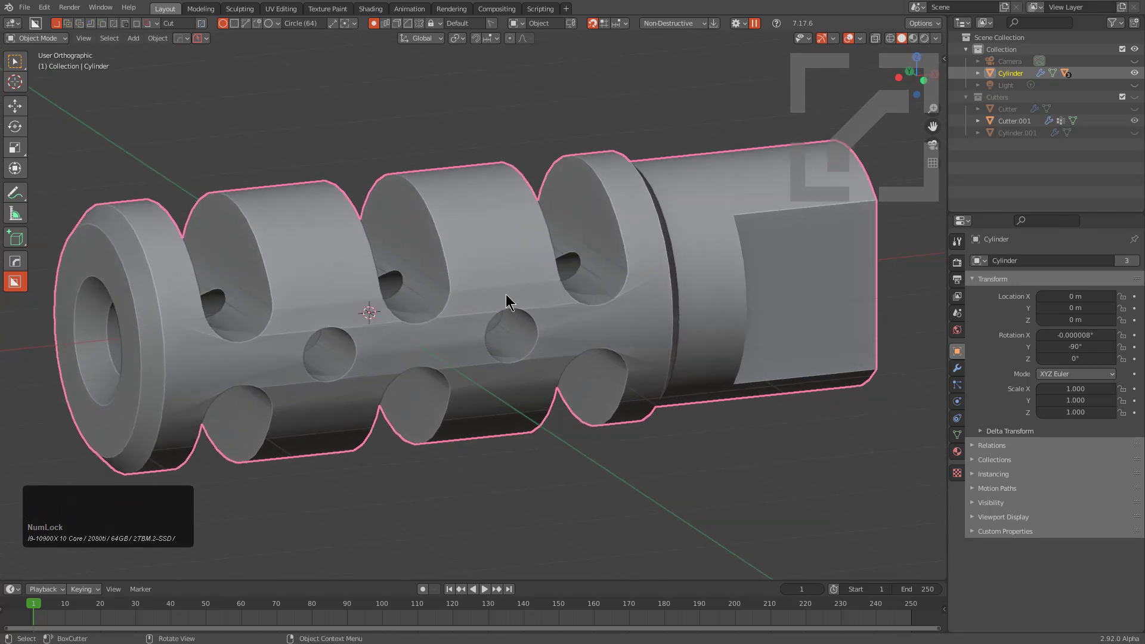
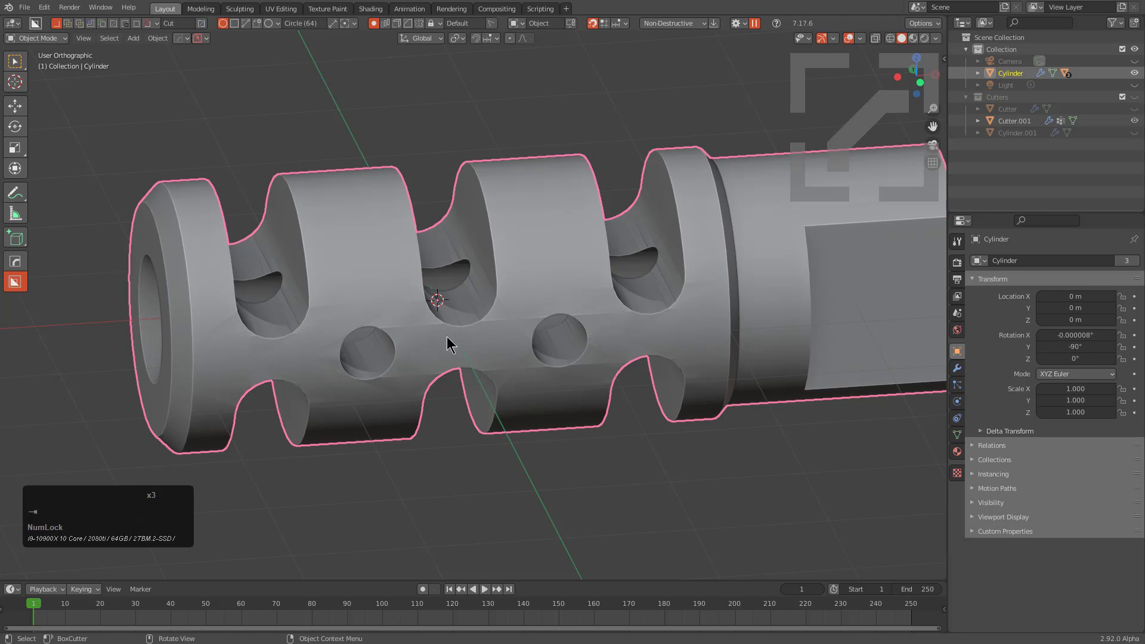
# Leave Edit Mode and undo the last several mesh changes
pyautogui.press('Tab')
pyautogui.press('ctrl+z')
pyautogui.press('ctrl+z')
pyautogui.press('ctrl+z')
pyautogui.press('ctrl+z')
pyautogui.press('ctrl+z')
# Orbit and zoom around the model, checking it through the HardOps quick menu and Edit Mode
pyautogui.middleClick(484, 291)
pyautogui.middleClick(580, 276)
pyautogui.press('q')
pyautogui.click(567, 297)
pyautogui.scroll(-3)
pyautogui.scroll(3)
pyautogui.click(568, 298)
pyautogui.middleClick(476, 351)
pyautogui.scroll(3)
pyautogui.press('Tab')
pyautogui.middleClick(510, 230)
# Enable the wireframe overlay while trying loop-cut, hide and Alt+V commands on the mesh
pyautogui.press('ctrl+r')
pyautogui.scroll(3)
pyautogui.scroll(3)
pyautogui.click(528, 230)
pyautogui.press('Right')
pyautogui.middleClick(657, 222)
pyautogui.press('h')
pyautogui.click(595, 264)
pyautogui.press('alt+v')
pyautogui.click(521, 296)
# Orbit and zoom around the muzzle brake to inspect its wireframe topology
pyautogui.middleClick(536, 270)
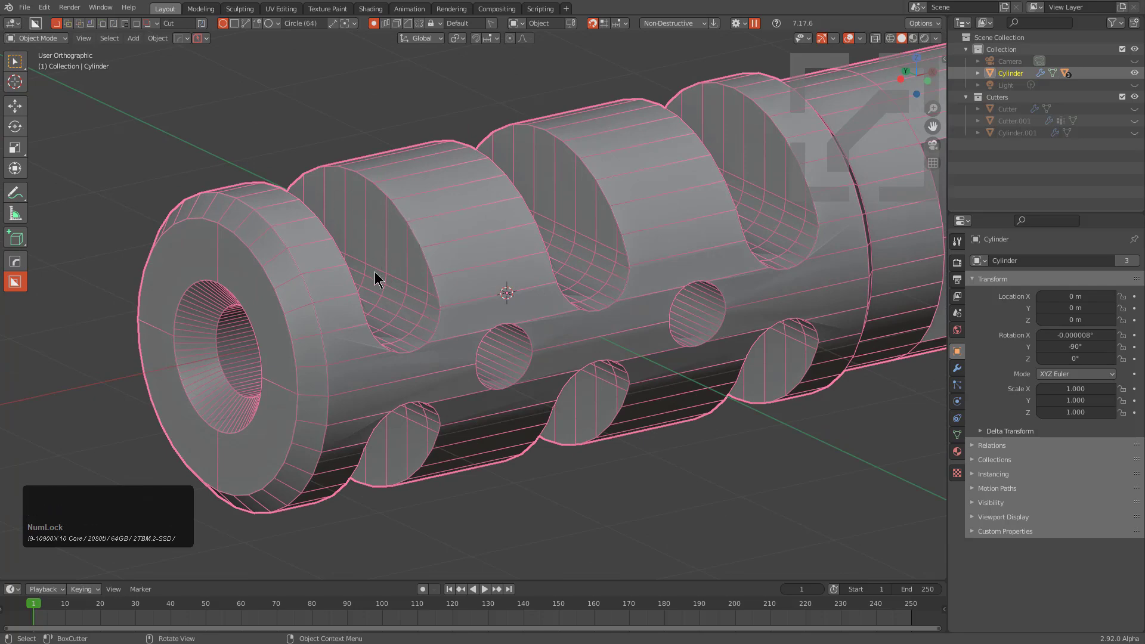
pyautogui.scroll(3)
pyautogui.scroll(-3)
pyautogui.middleClick(466, 347)
pyautogui.scroll(-3)
pyautogui.middleClick(534, 385)
pyautogui.middleClick(484, 355)
pyautogui.scroll(-3)
pyautogui.middleClick(523, 330)
pyautogui.middleClick(515, 337)
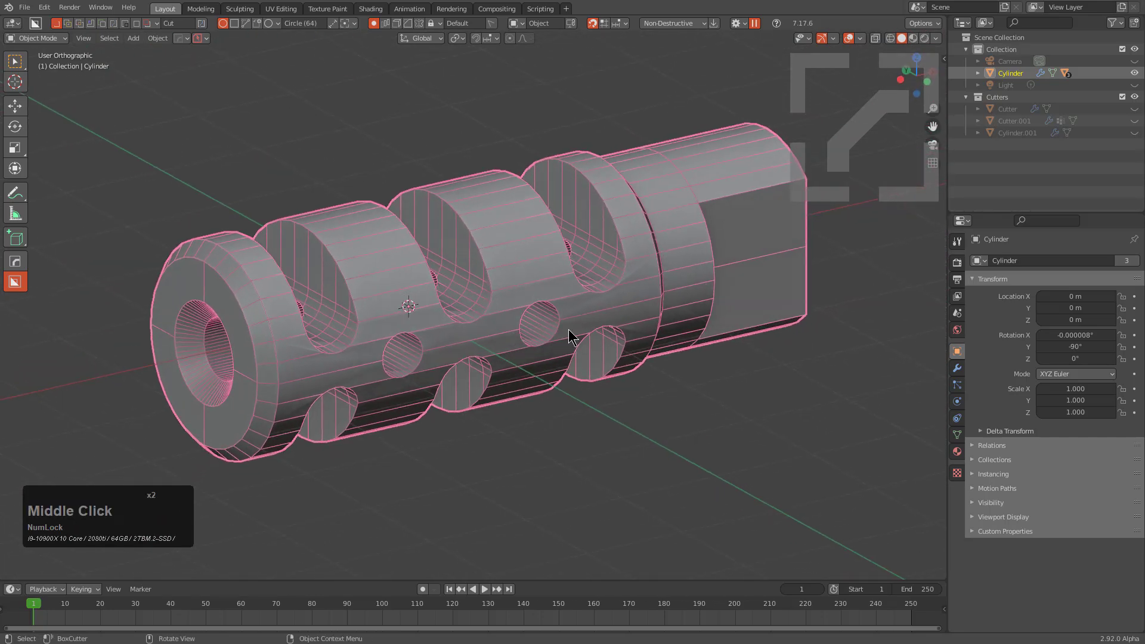
pyautogui.scroll(3)
pyautogui.scroll(-3)
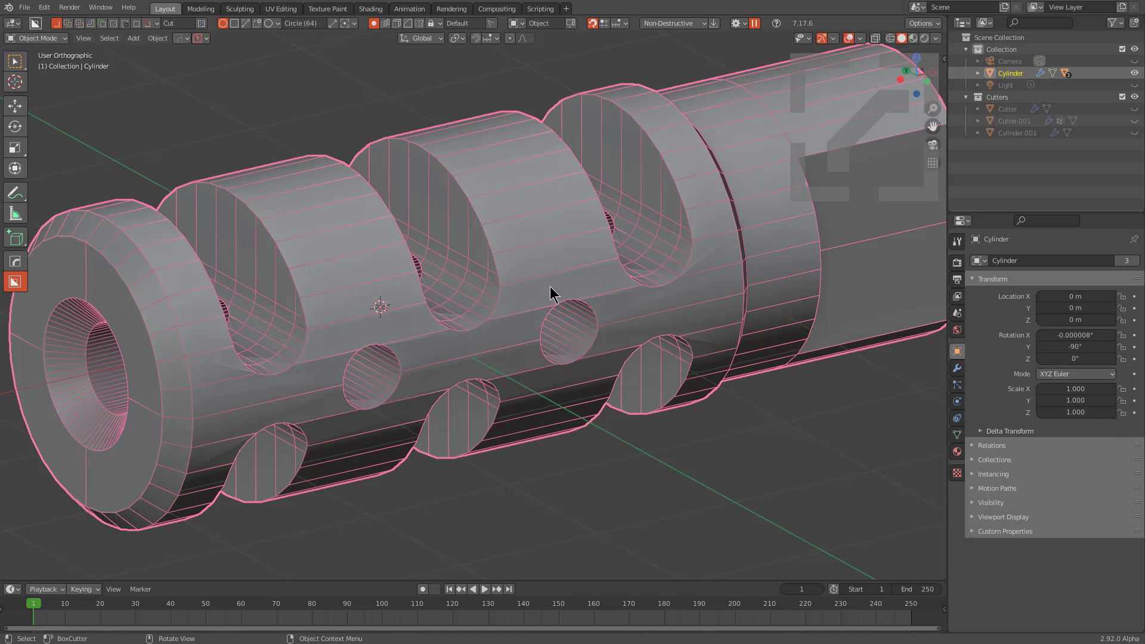
# Trial a Subdivision and a HardOps Triangulate modifier on the muzzle brake body
pyautogui.click(957, 369)
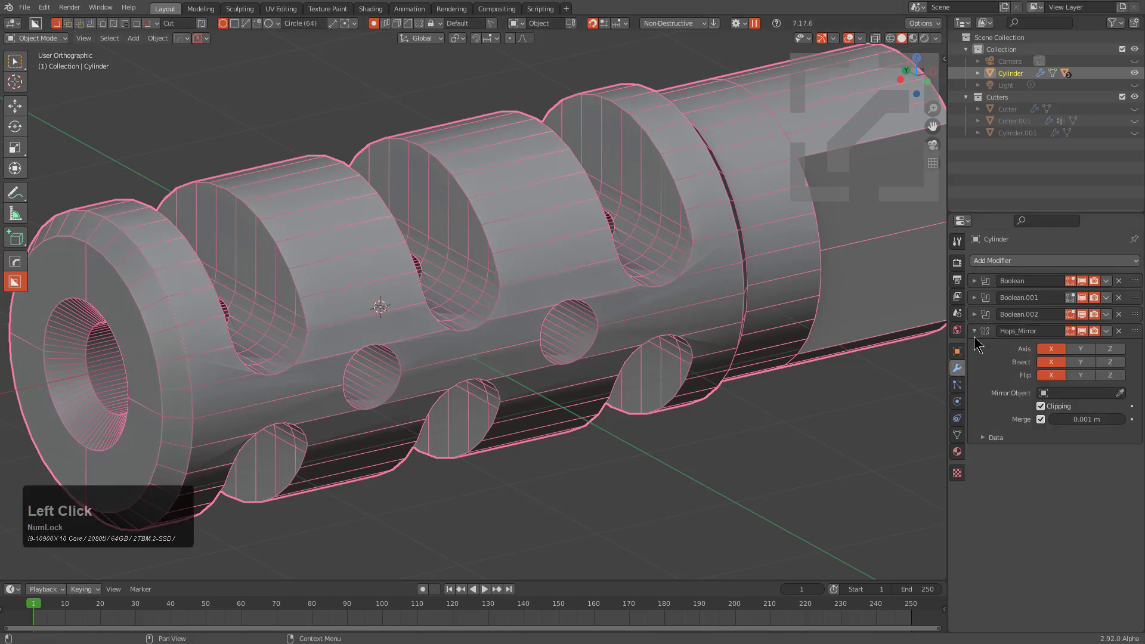
pyautogui.click(978, 340)
pyautogui.scroll(-3)
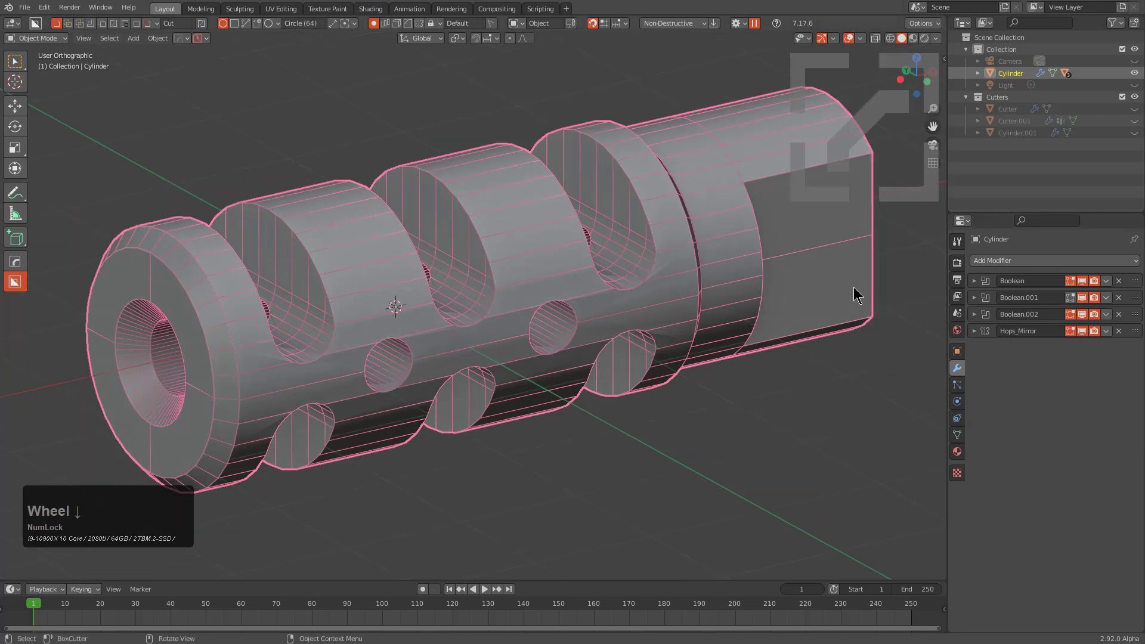
pyautogui.scroll(-3)
pyautogui.press('ctrl+1')
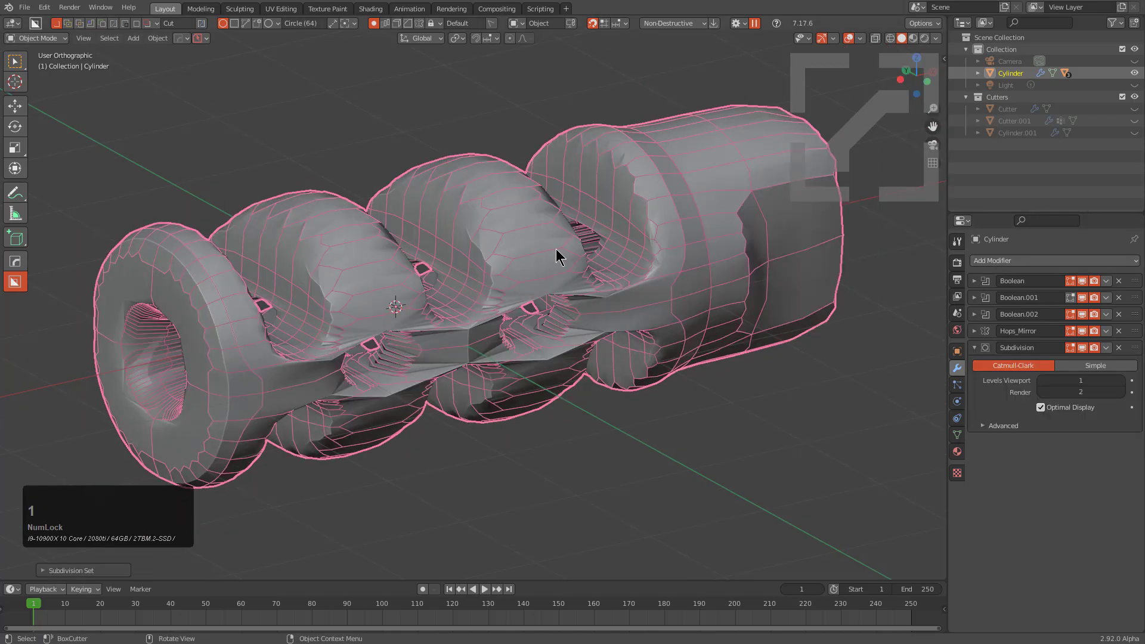
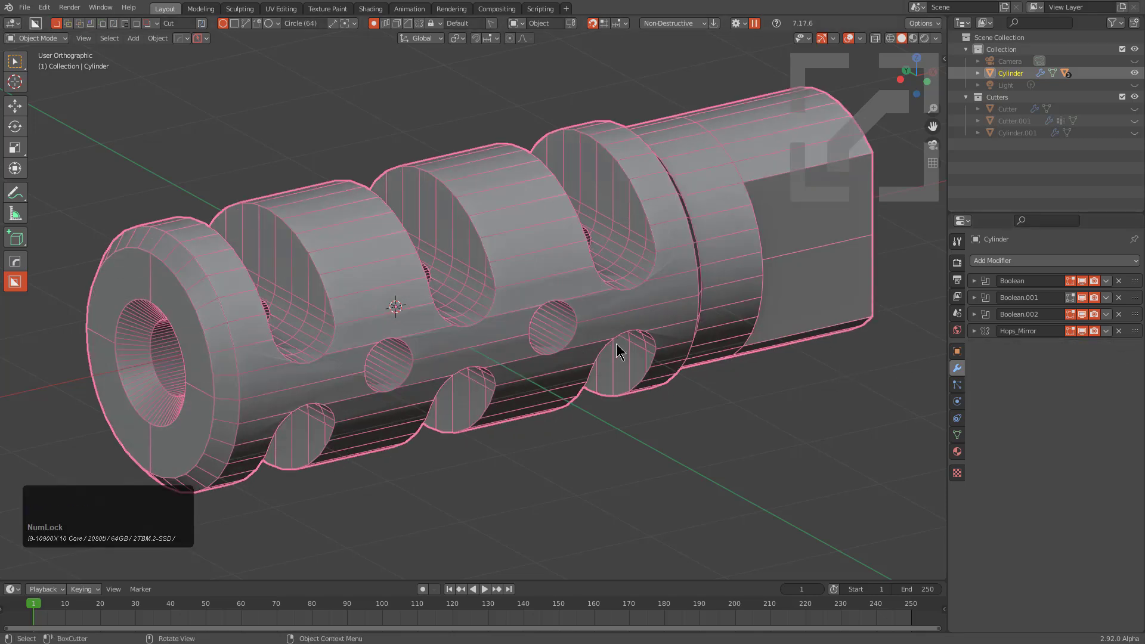
pyautogui.press('q')
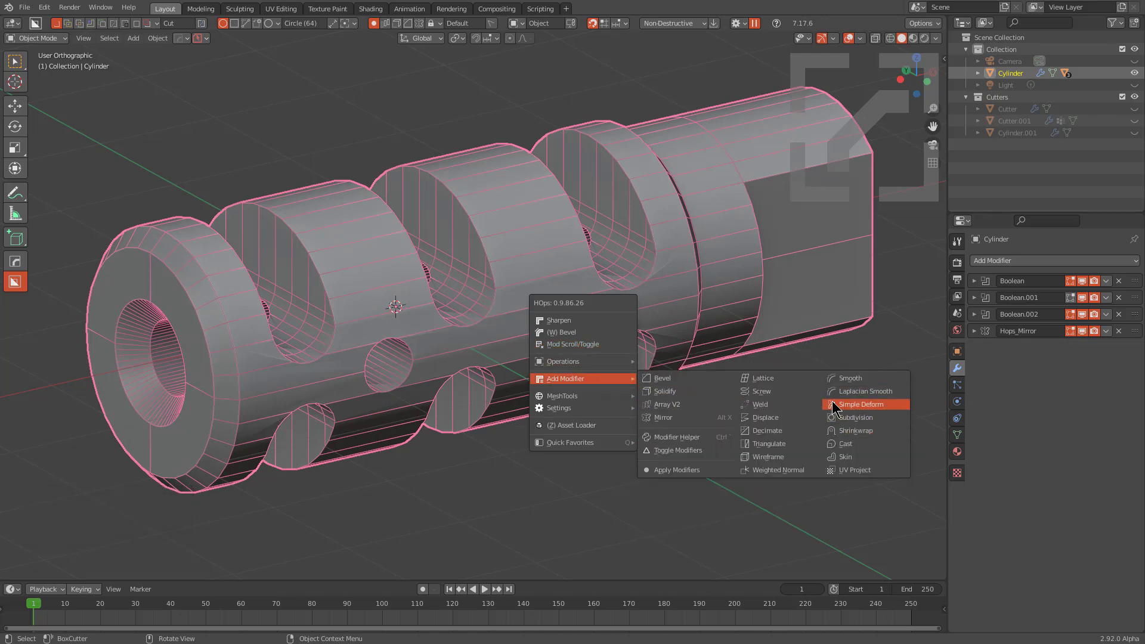
pyautogui.click(782, 446)
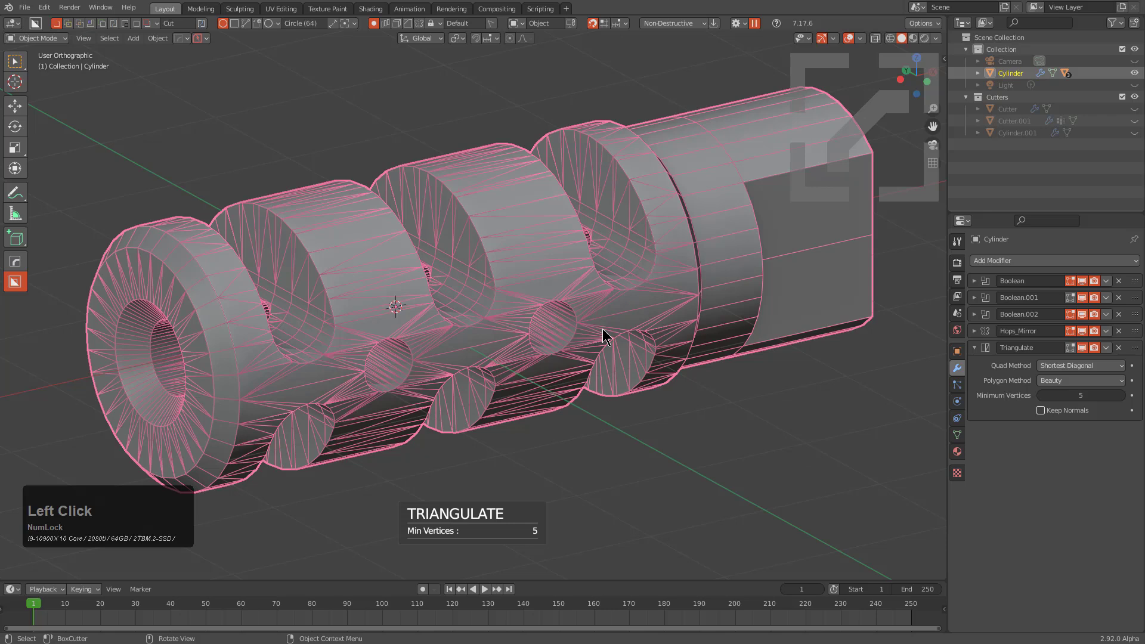
# Remove the extra Subdivision and Triangulate modifiers and re-sharpen the body's edges with HardOps Sharpen
pyautogui.press('ctrl+1')
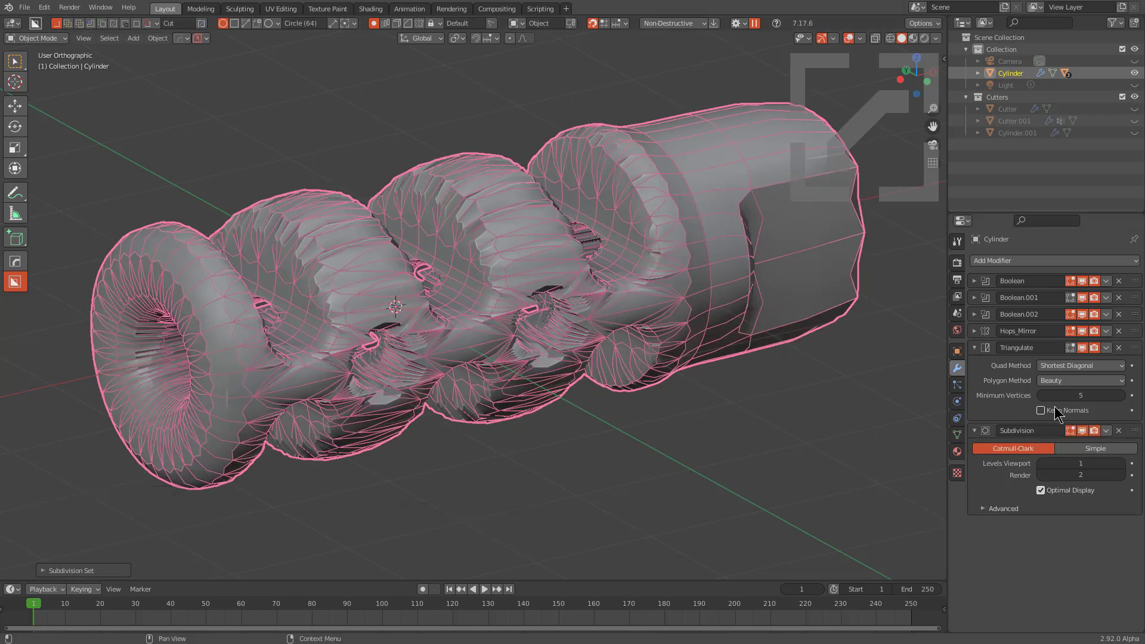
pyautogui.click(1124, 437)
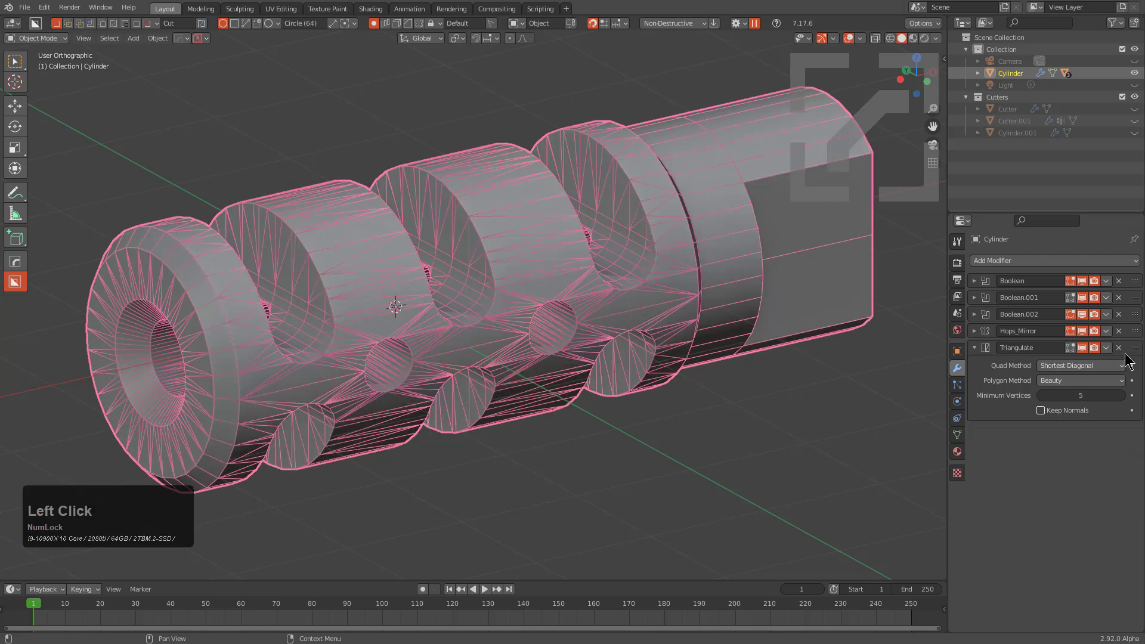
pyautogui.click(1125, 357)
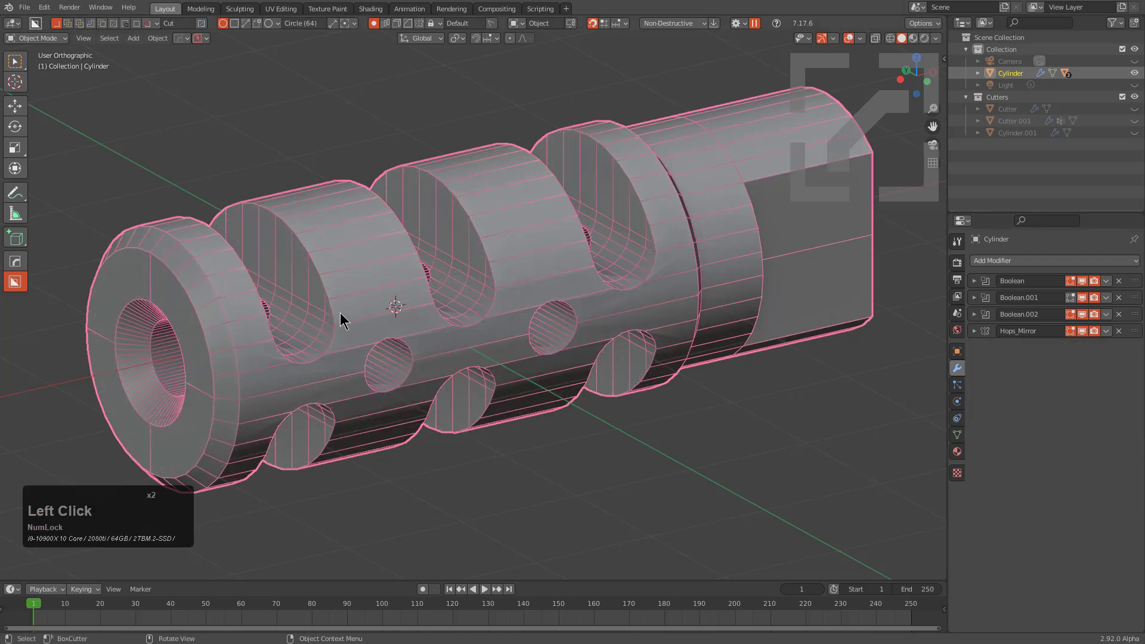
pyautogui.press('q')
pyautogui.click(315, 249)
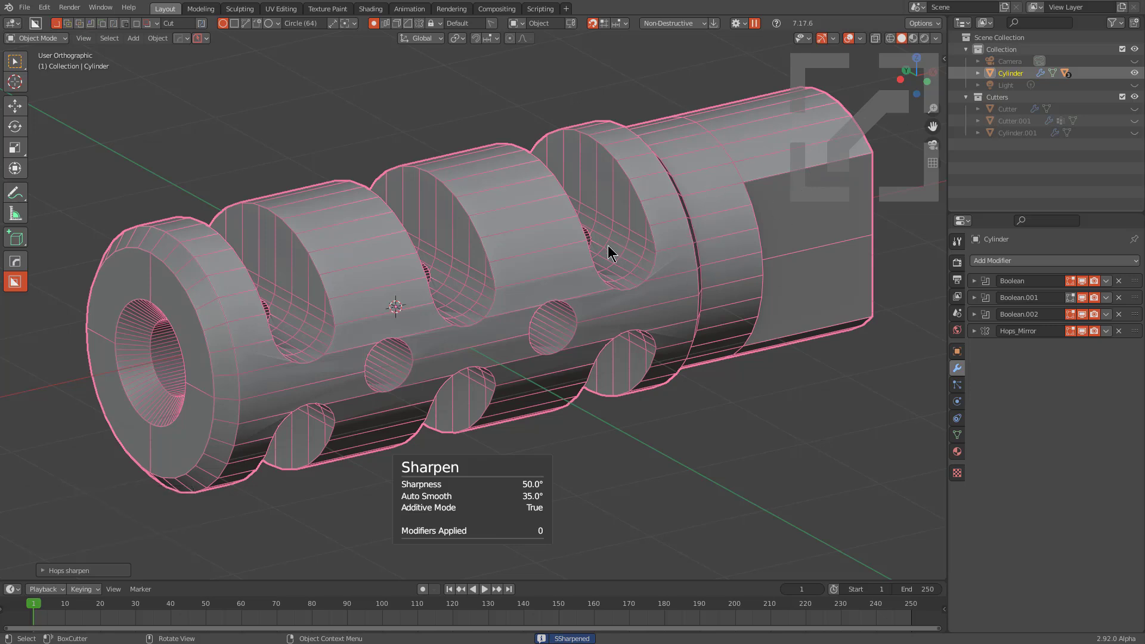
# Add a Subdivision modifier first in the stack via HardOps and show the model without wire edges
pyautogui.press('q')
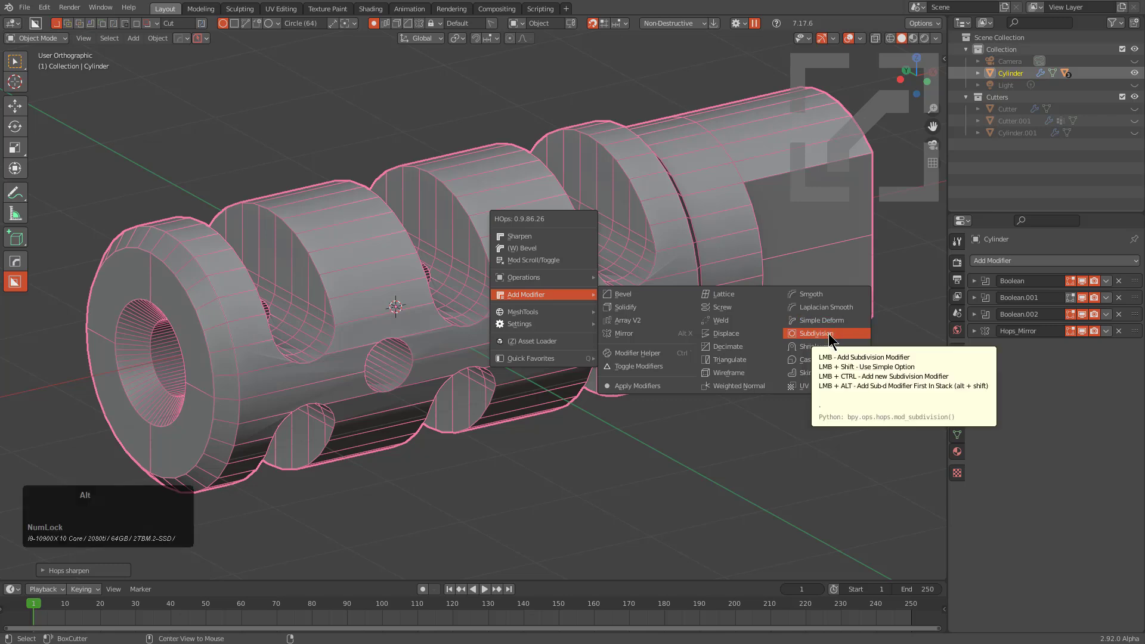
pyautogui.press('alt+Num_Lock')
pyautogui.click(831, 336)
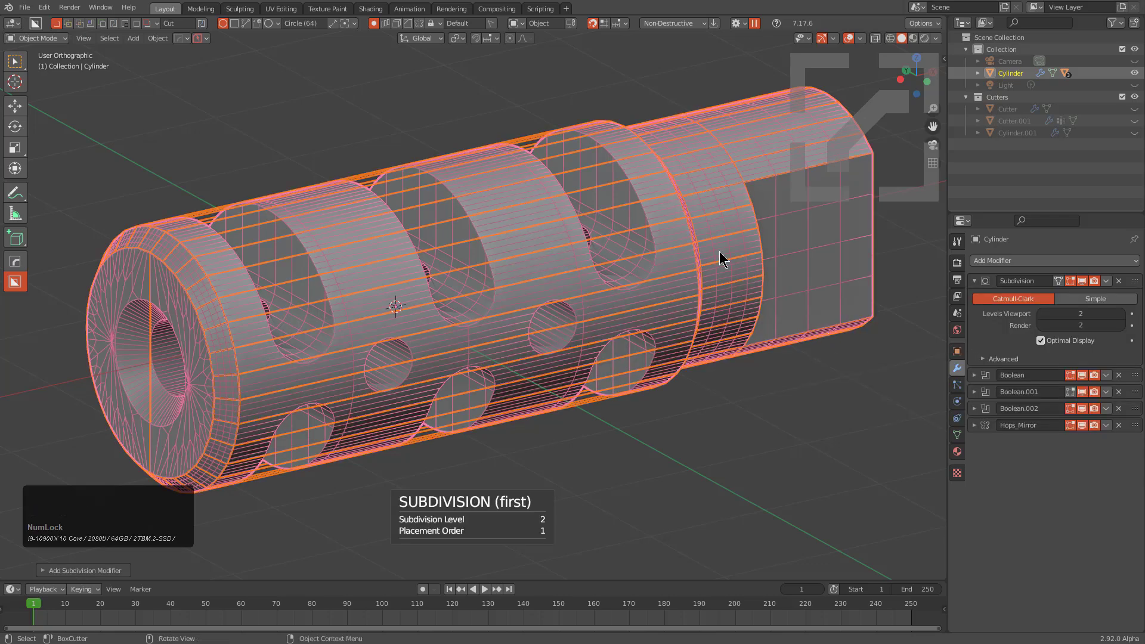
pyautogui.middleClick(581, 291)
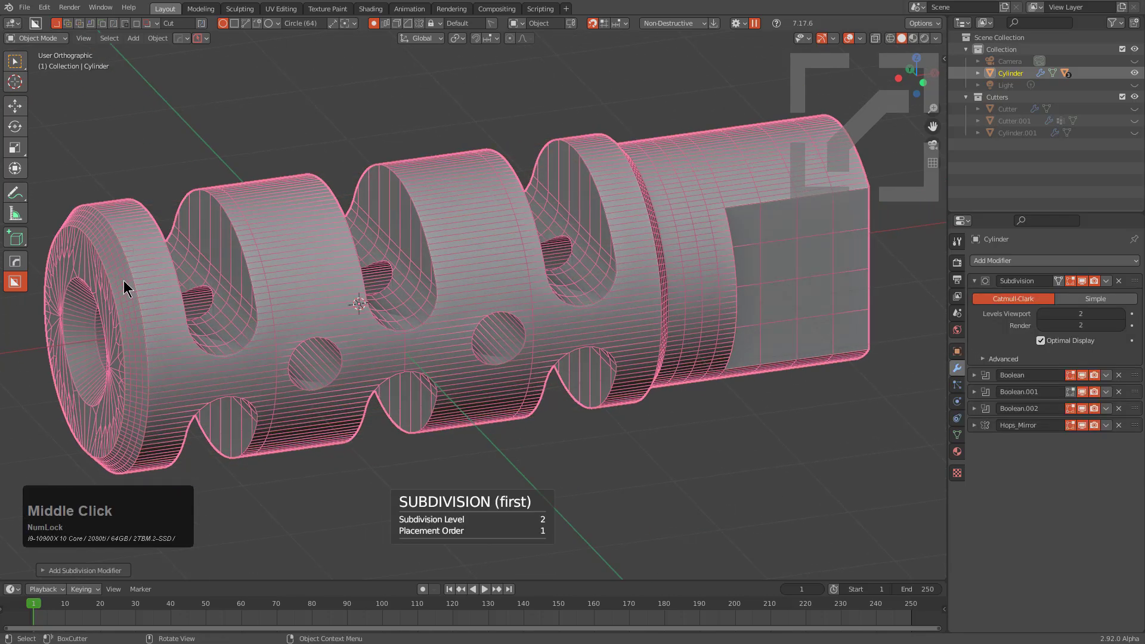
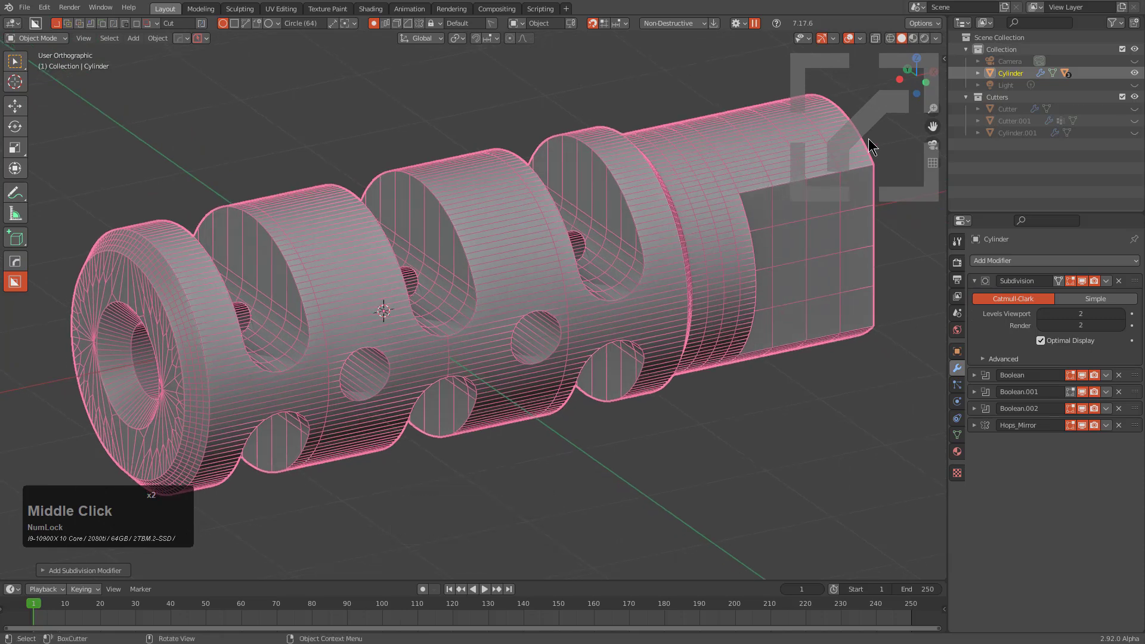
pyautogui.click(850, 43)
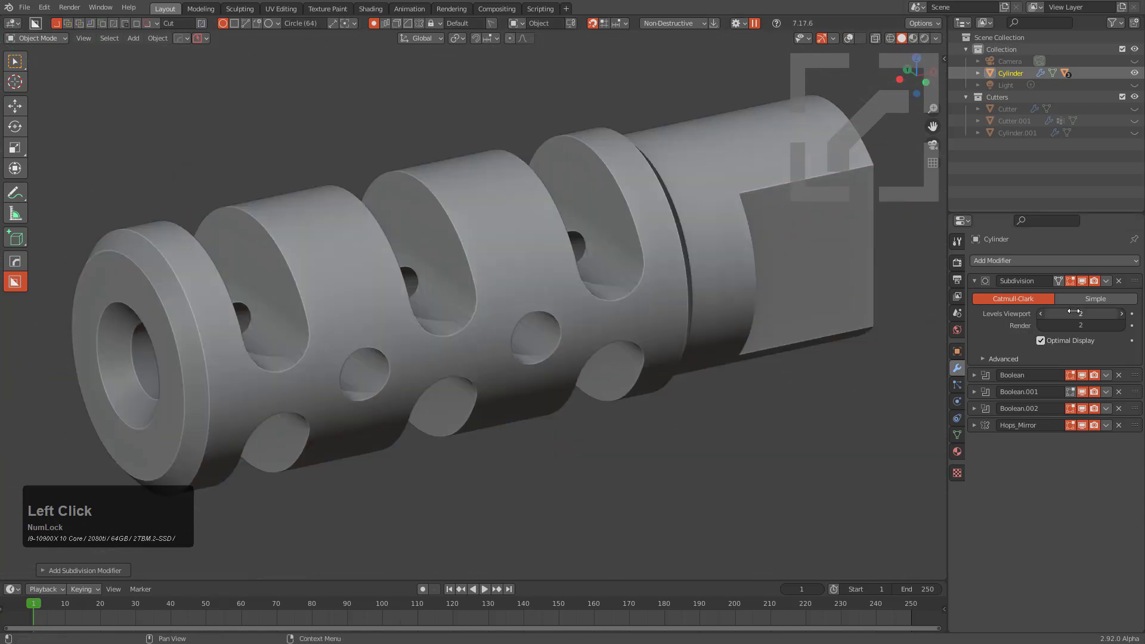
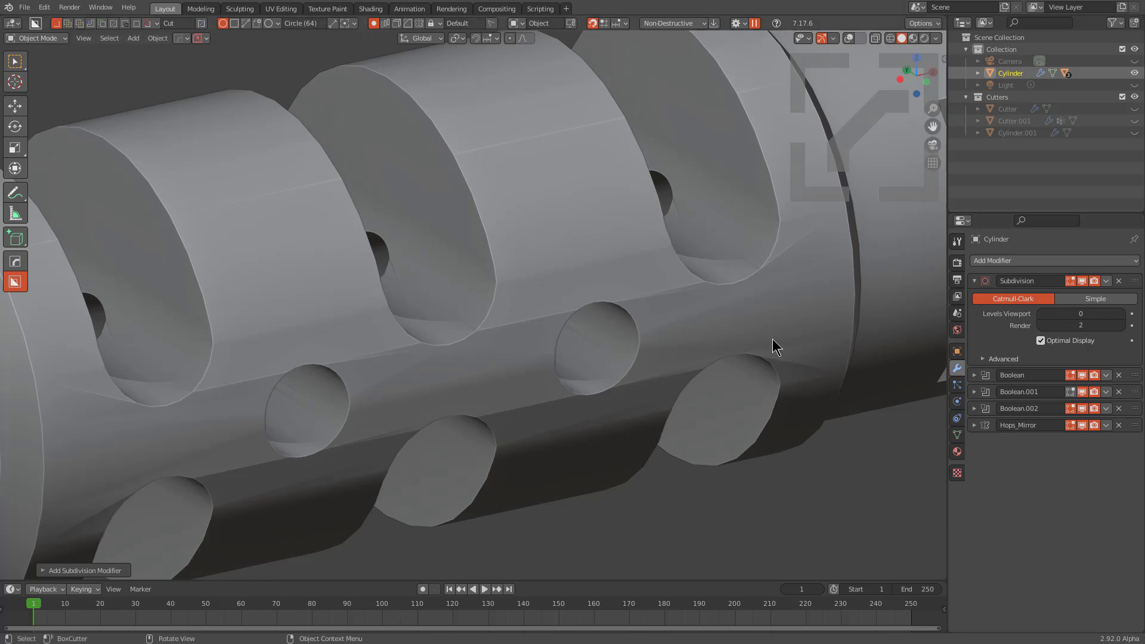
# Set the subdivision Levels Viewport to 3
pyautogui.click(1125, 320)
pyautogui.doubleClick(1125, 320)
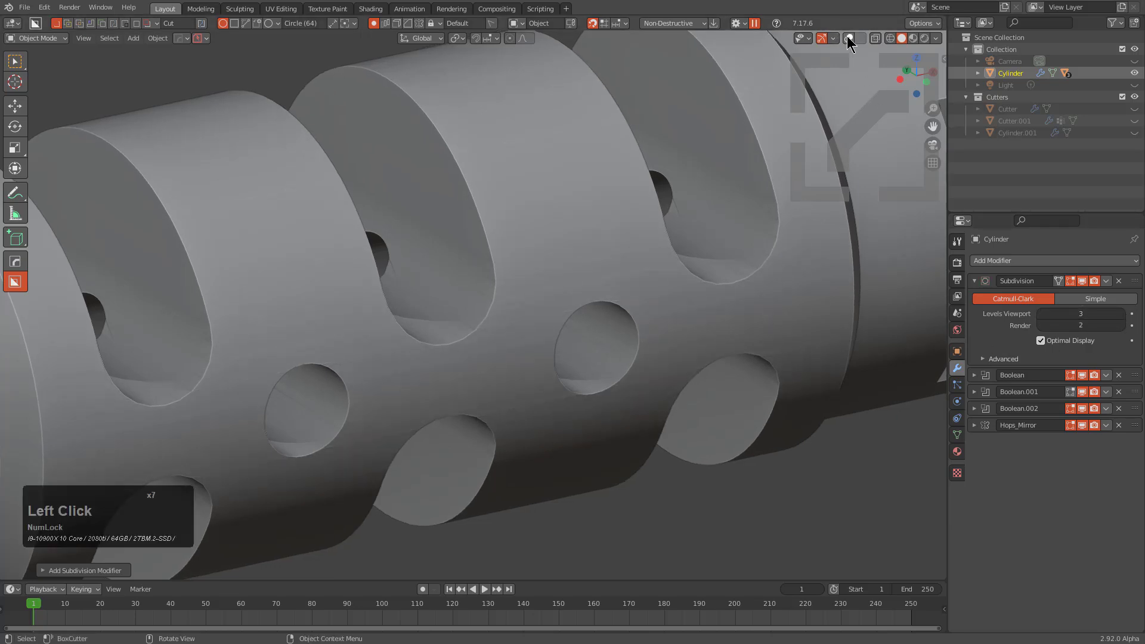
pyautogui.click(851, 39)
pyautogui.scroll(-3)
pyautogui.press('q')
# Select the round-hole cutter Cylinder.001 and add 9 loop cuts along it in Edit Mode
pyautogui.click(685, 285)
pyautogui.scroll(-3)
pyautogui.scroll(-3)
pyautogui.click(685, 285)
pyautogui.middleClick(573, 343)
pyautogui.press('Right')
pyautogui.press('ctrl+r')
pyautogui.scroll(3)
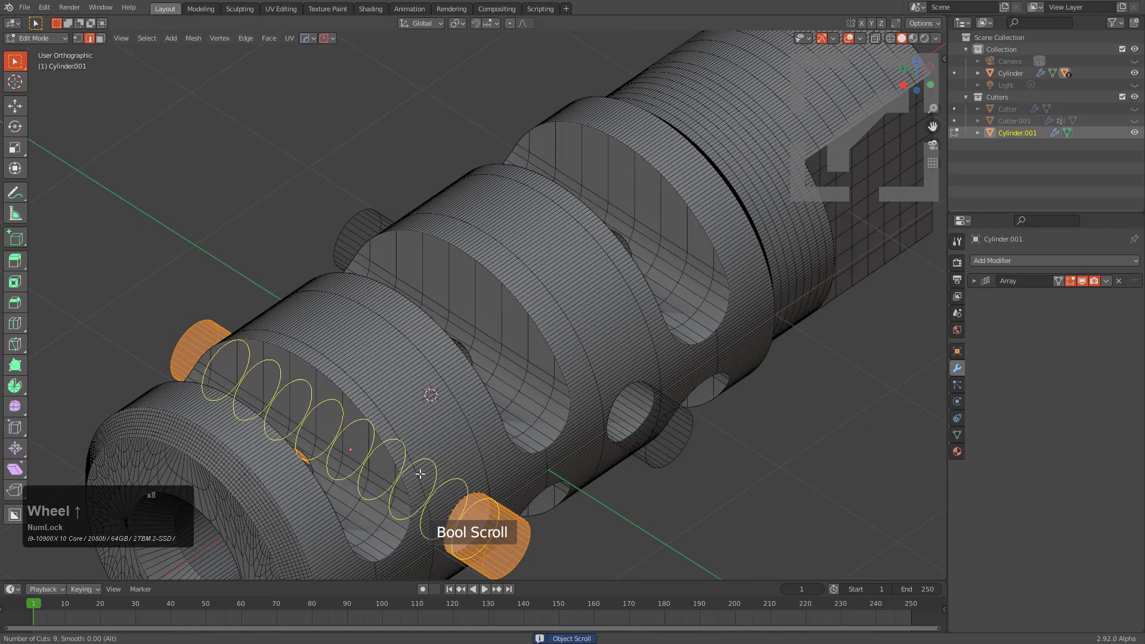
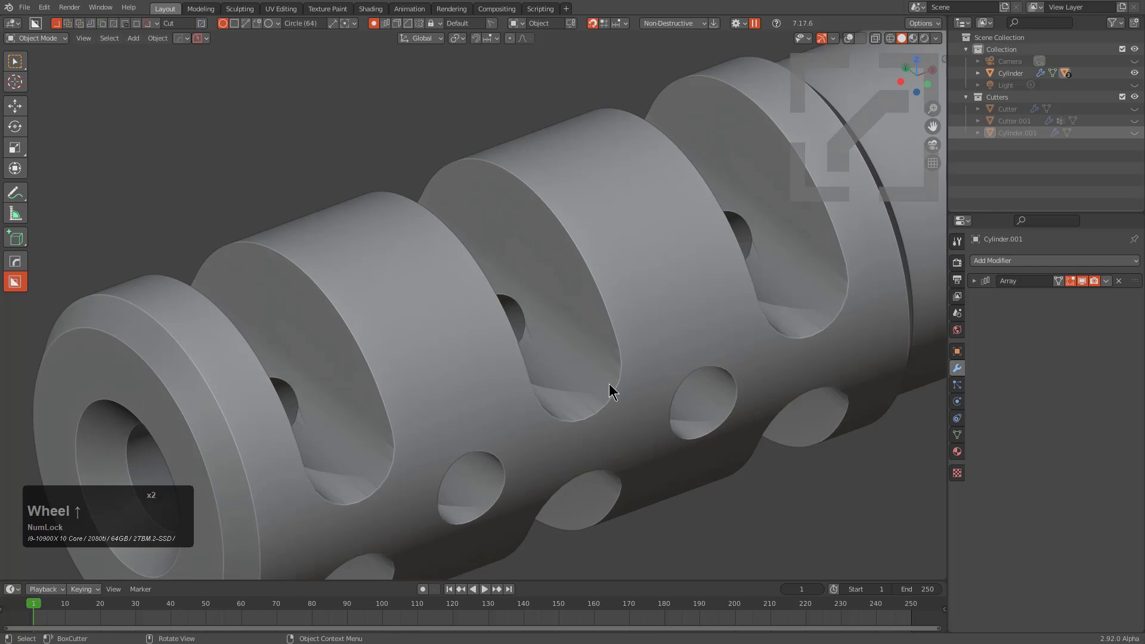
# Add a HardOps Weld modifier to the muzzle brake body with a merge threshold of about 0.0151 m
pyautogui.click(617, 403)
pyautogui.middleClick(651, 423)
pyautogui.press('q')
pyautogui.click(800, 408)
pyautogui.scroll(3)
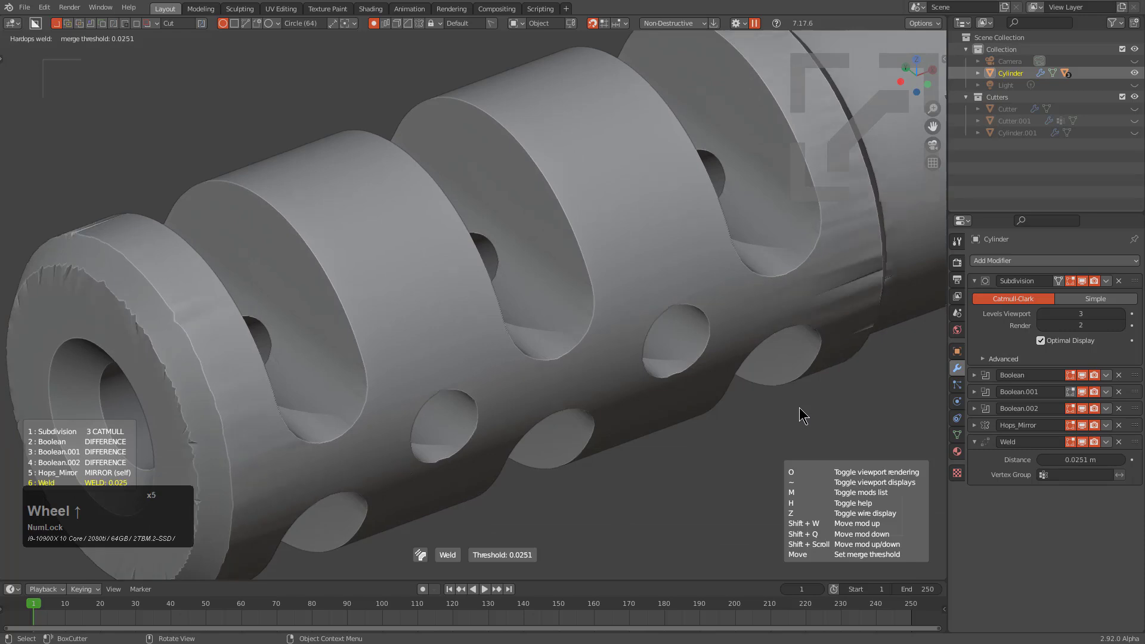
pyautogui.scroll(-3)
pyautogui.scroll(-3)
pyautogui.scroll(3)
pyautogui.click(800, 408)
# Reduce the weld distance to 0.003775 m and orbit to check the jagged edges are gone
pyautogui.middleClick(675, 392)
pyautogui.scroll(3)
pyautogui.middleClick(648, 401)
pyautogui.scroll(3)
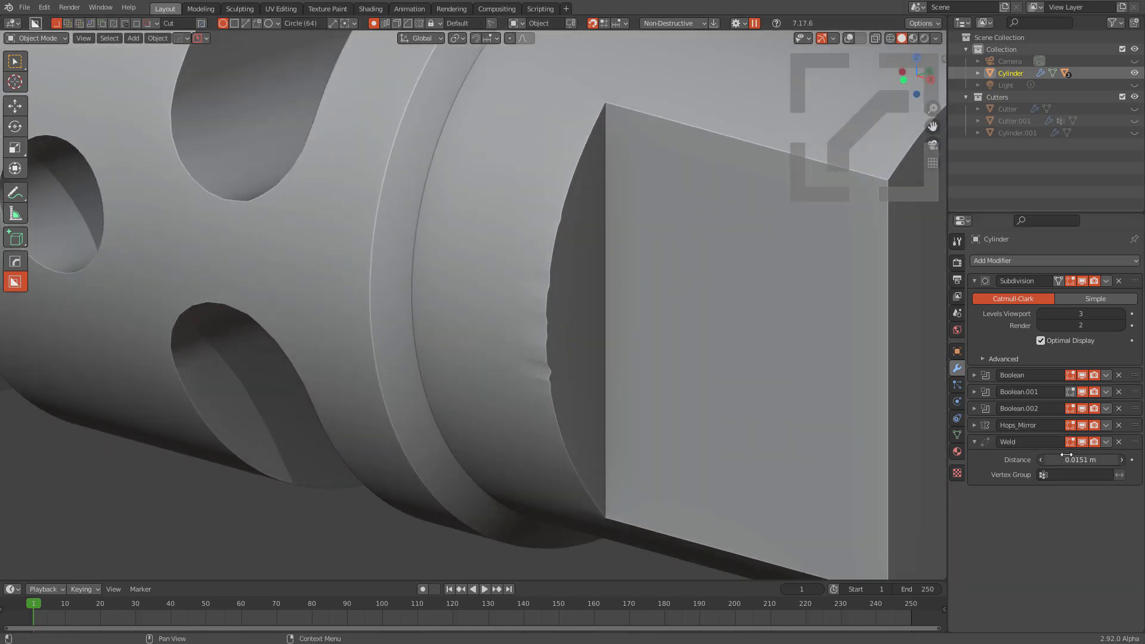
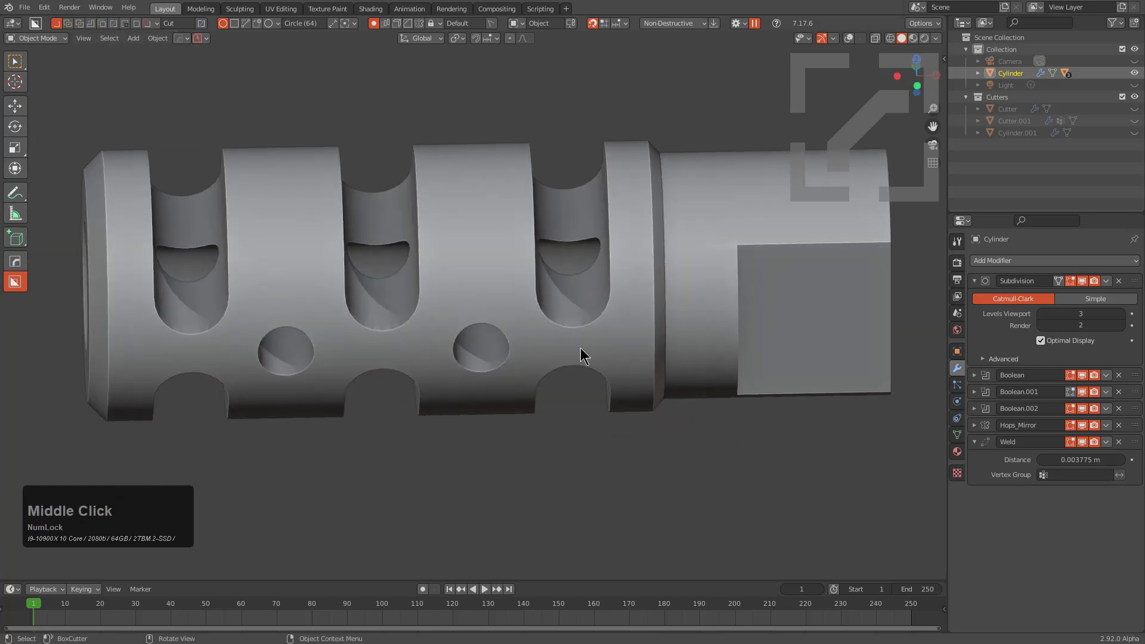
pyautogui.middleClick(569, 358)
pyautogui.scroll(3)
pyautogui.scroll(-3)
pyautogui.moveTo(540, 334); pyautogui.dragTo(552, 318)
pyautogui.scroll(-3)
pyautogui.moveTo(556, 330); pyautogui.dragTo(561, 335)
pyautogui.scroll(3)
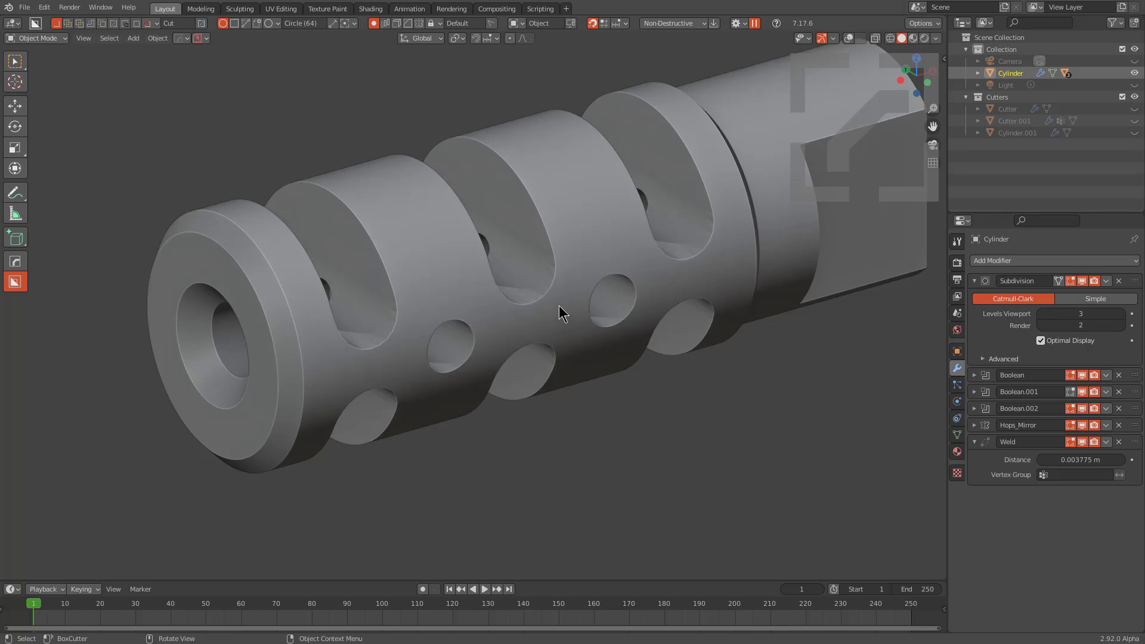
# Select the slot cutter and give it a 0.0020 m weld via the HardOps menu
pyautogui.click(848, 37)
pyautogui.press('q')
pyautogui.click(558, 236)
pyautogui.scroll(-3)
pyautogui.scroll(3)
pyautogui.click(553, 239)
pyautogui.scroll(3)
pyautogui.middleClick(541, 356)
# Check the slot cutter's mesh in Edit Mode and mark its edges sharp with HardOps Sharpen
pyautogui.middleClick(577, 374)
pyautogui.scroll(3)
pyautogui.press('q')
pyautogui.press('Right')
pyautogui.press('a')
pyautogui.press('a')
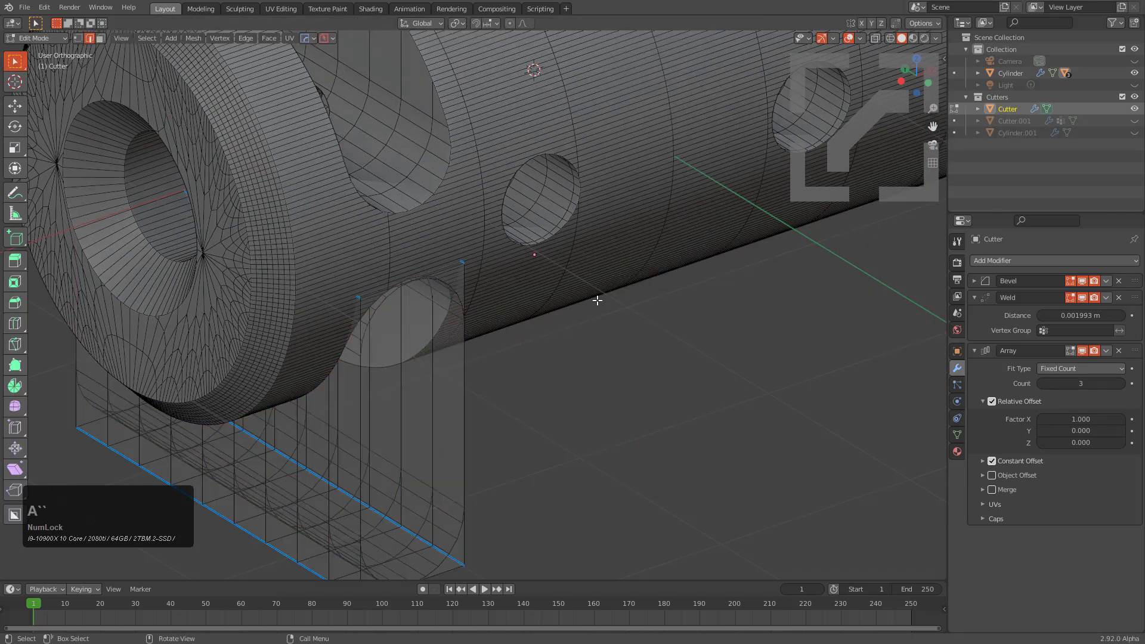
pyautogui.press('Right')
pyautogui.press('q')
pyautogui.click(649, 375)
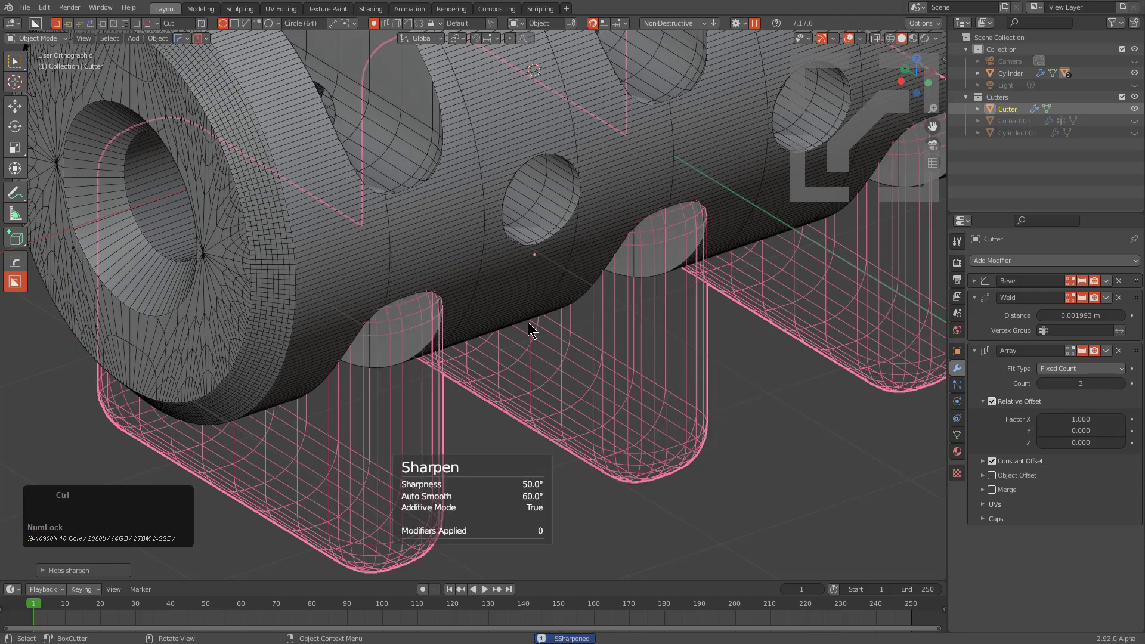
pyautogui.press('ctrl+z')
# Apply the cutter's Bevel and Weld modifiers and add a Subdivision modifier after its array
pyautogui.middleClick(589, 345)
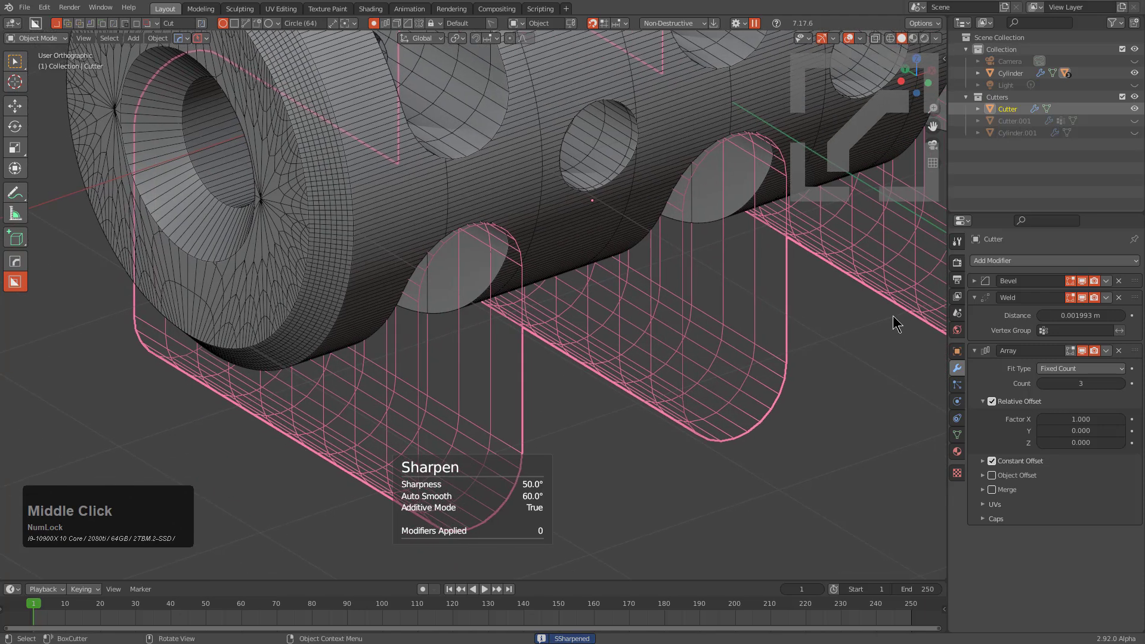
pyautogui.middleClick(1002, 288)
pyautogui.press('ctrl+a')
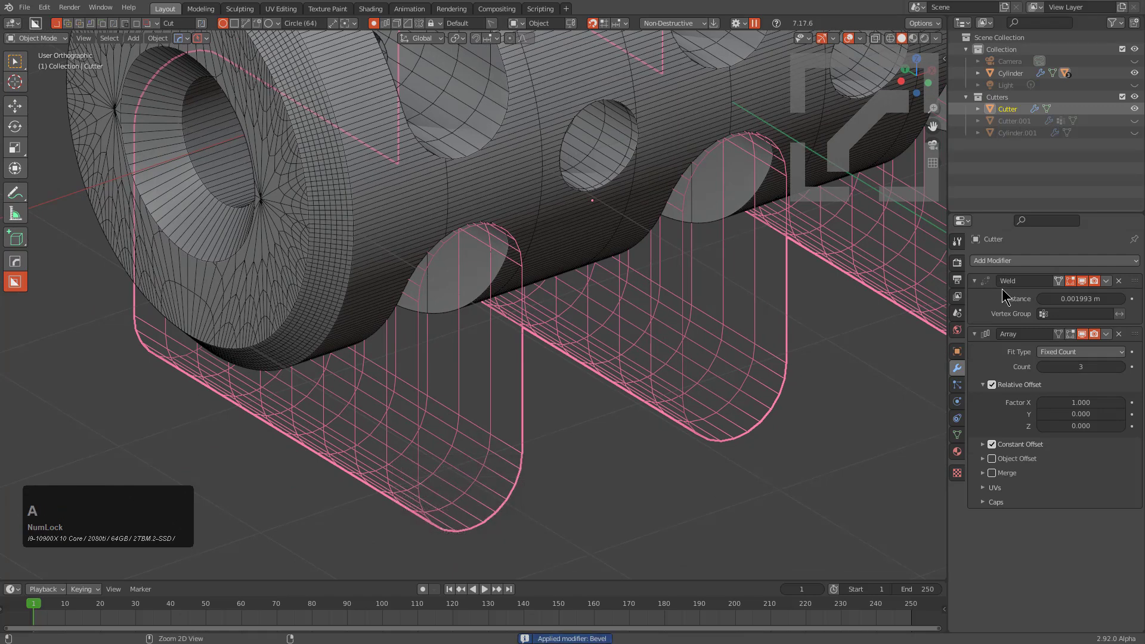
pyautogui.press('ctrl+a')
pyautogui.press('q')
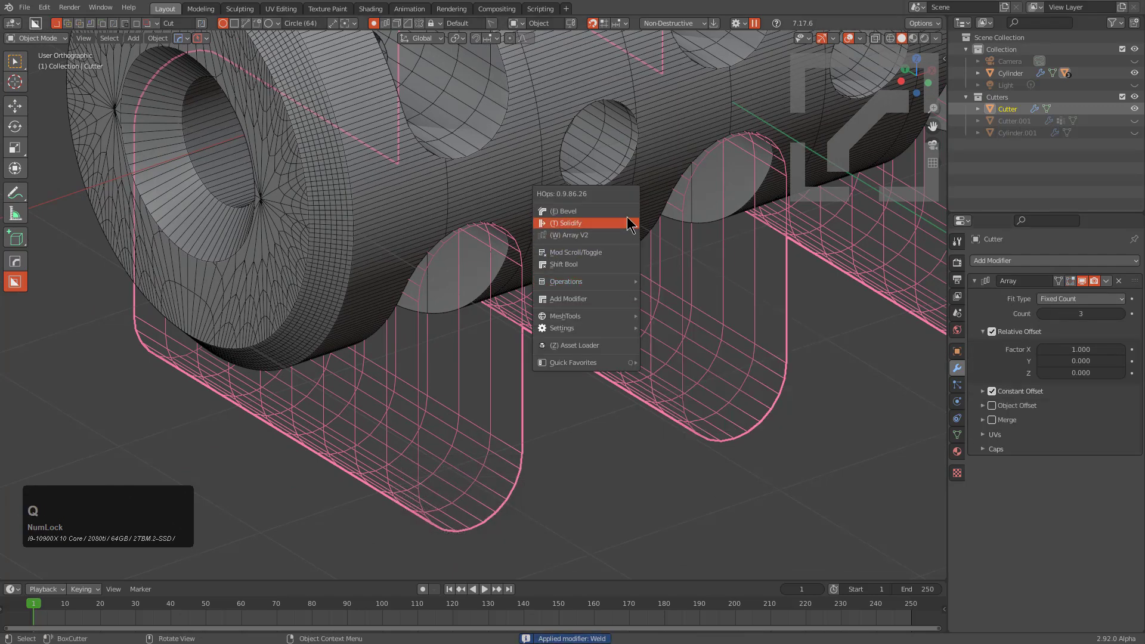
pyautogui.click(677, 322)
pyautogui.scroll(-3)
pyautogui.press('ctrl+1')
pyautogui.scroll(-3)
pyautogui.press('ctrl+2')
pyautogui.middleClick(619, 274)
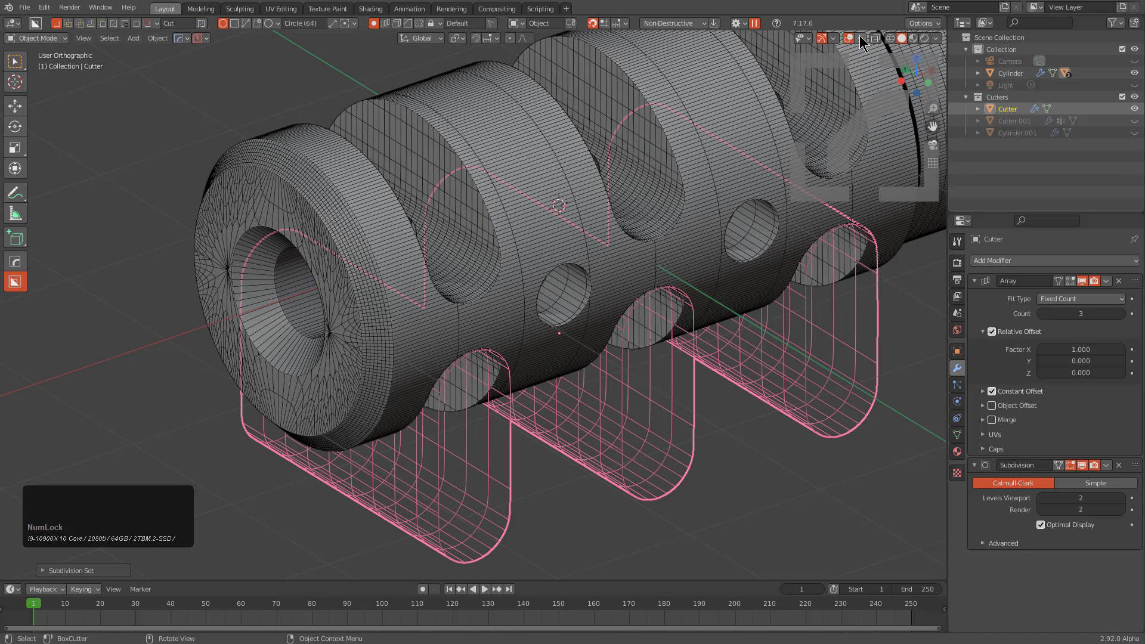
pyautogui.click(853, 42)
pyautogui.middleClick(600, 306)
pyautogui.scroll(3)
pyautogui.press('ctrl+0')
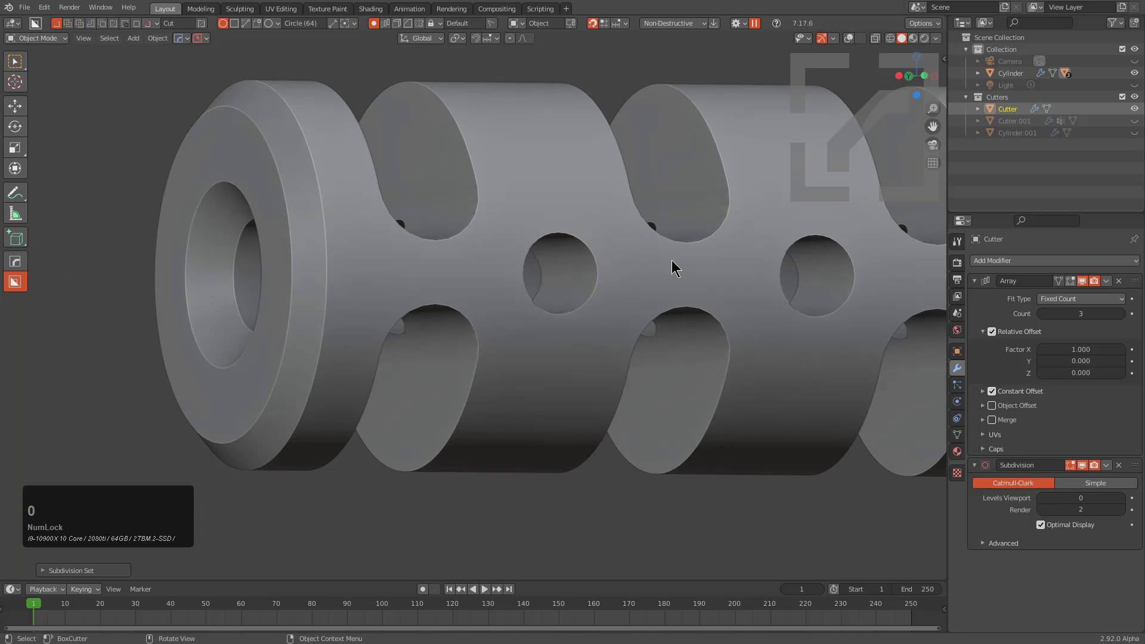
pyautogui.middleClick(703, 289)
pyautogui.press('ctrl+1')
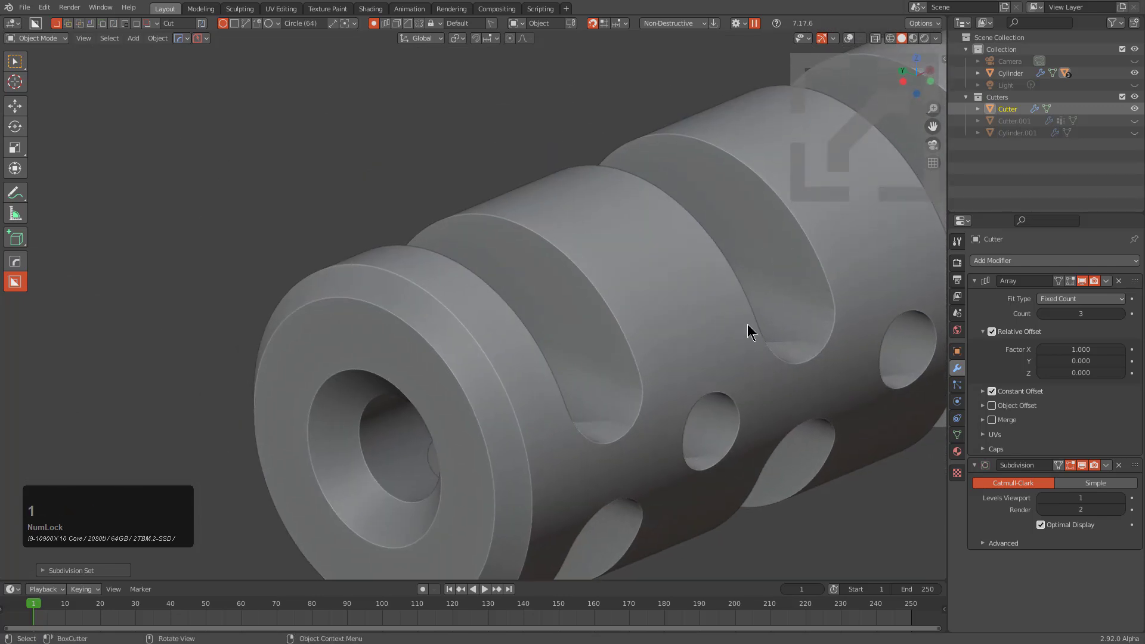
pyautogui.press('ctrl+2')
pyautogui.middleClick(800, 354)
pyautogui.scroll(-3)
pyautogui.moveTo(603, 378); pyautogui.dragTo(579, 360)
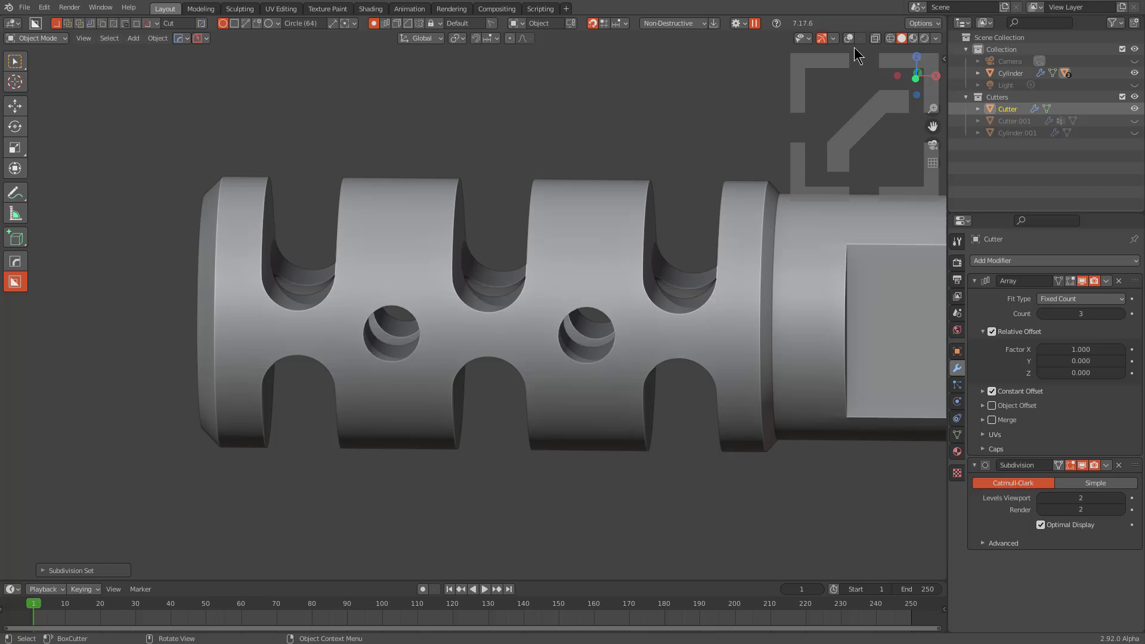
pyautogui.middleClick(614, 294)
pyautogui.scroll(-3)
pyautogui.middleClick(604, 356)
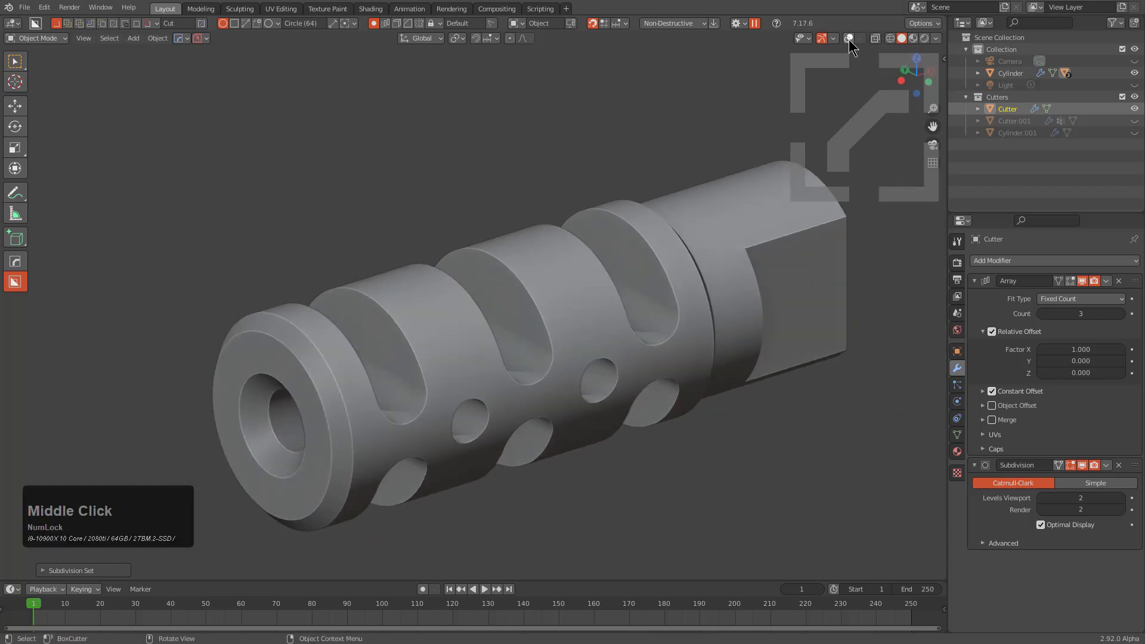
pyautogui.click(850, 43)
pyautogui.middleClick(625, 338)
pyautogui.scroll(3)
pyautogui.click(609, 335)
pyautogui.scroll(-3)
pyautogui.middleClick(623, 345)
pyautogui.scroll(3)
pyautogui.middleClick(652, 347)
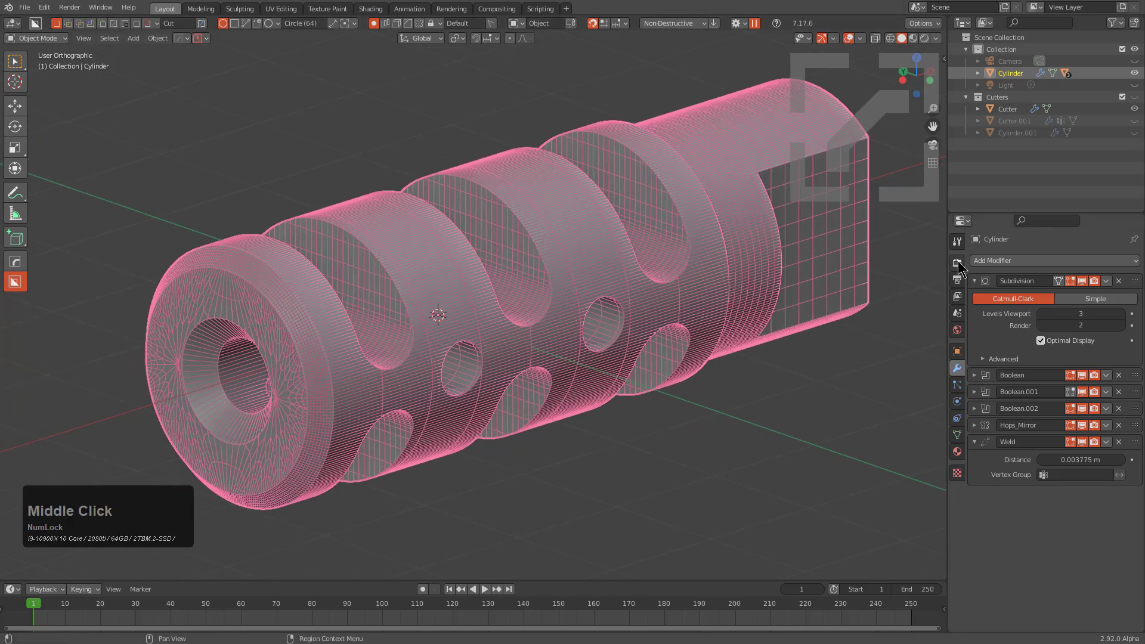
# Set the render engine to Cycles with GPU compute
pyautogui.click(957, 261)
pyautogui.click(1061, 250)
pyautogui.click(1071, 259)
pyautogui.click(1064, 300)
pyautogui.click(1068, 285)
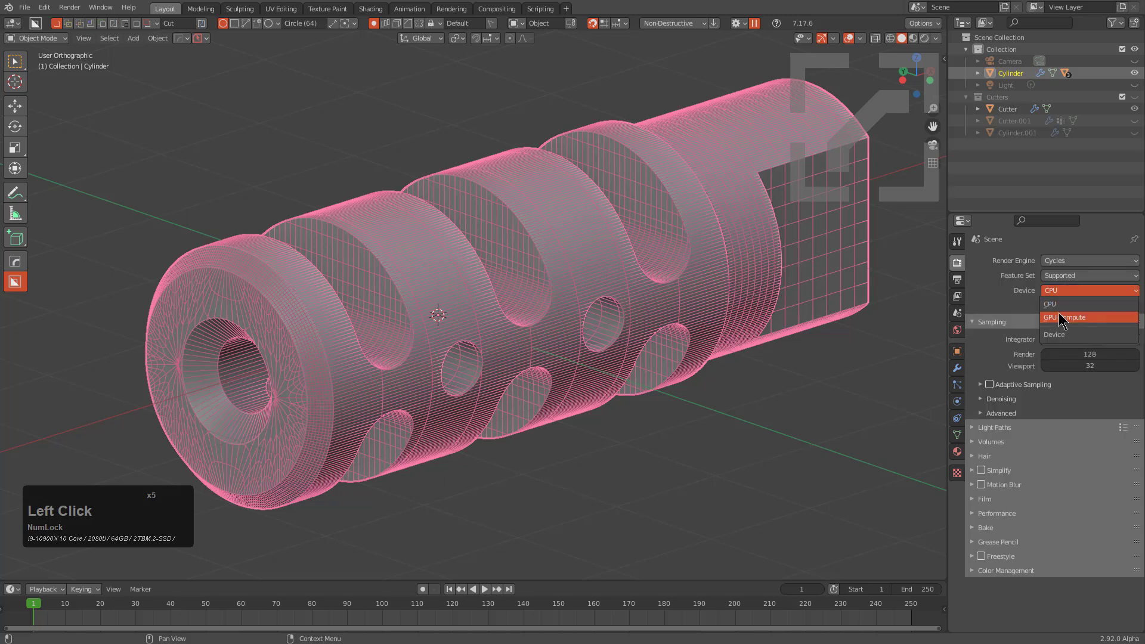
pyautogui.click(1066, 316)
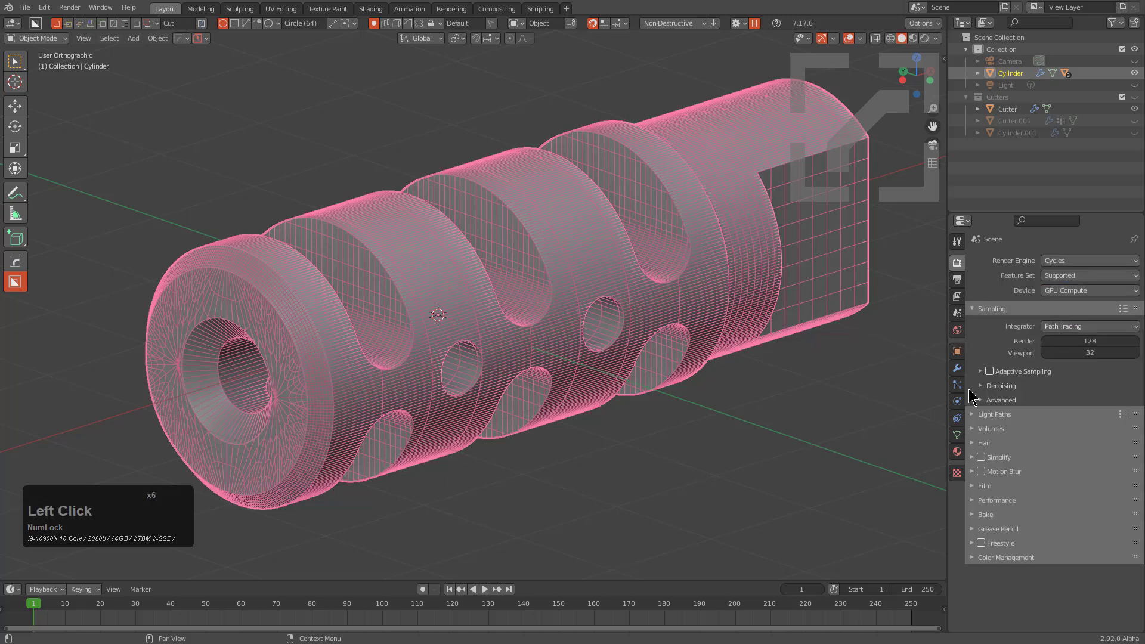
# Create a new material for the muzzle brake fed by a Bevel node with 0.05 radius
pyautogui.click(963, 460)
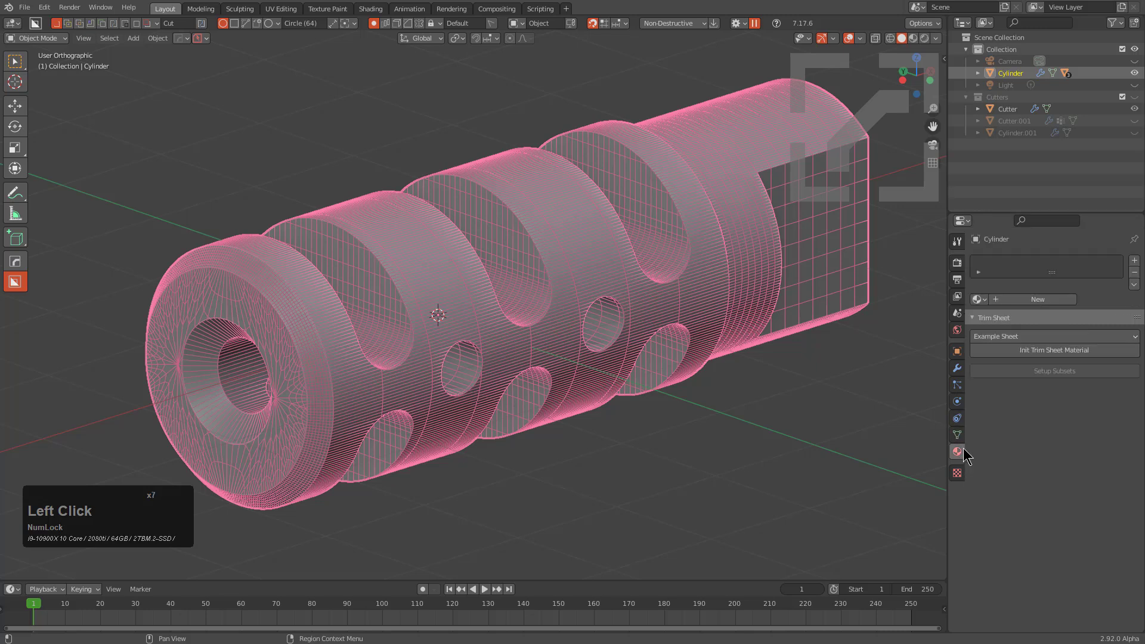
pyautogui.scroll(-3)
pyautogui.click(1026, 308)
pyautogui.scroll(-3)
pyautogui.scroll(-3)
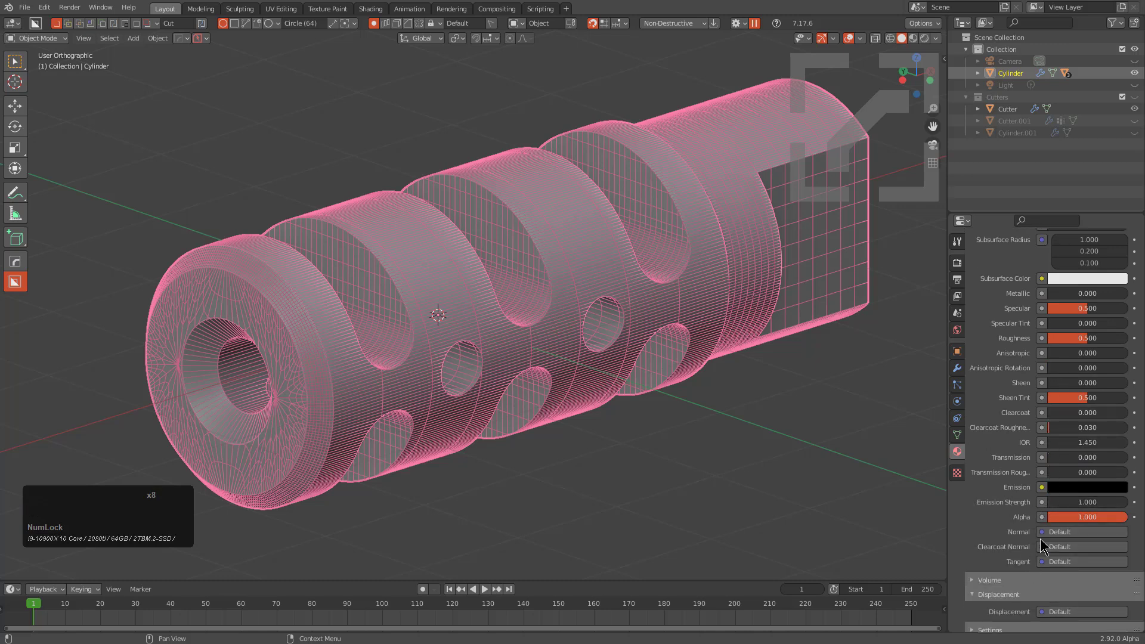
pyautogui.click(1048, 540)
pyautogui.click(822, 210)
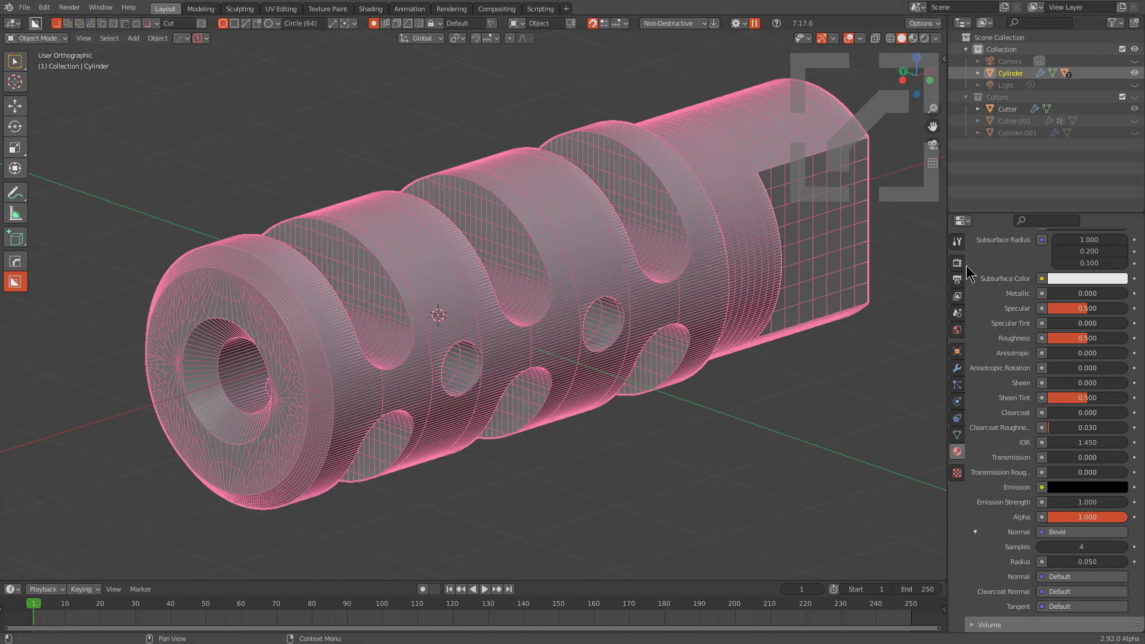
# Switch the viewport shading to the Rendered Cycles preview
pyautogui.click(960, 266)
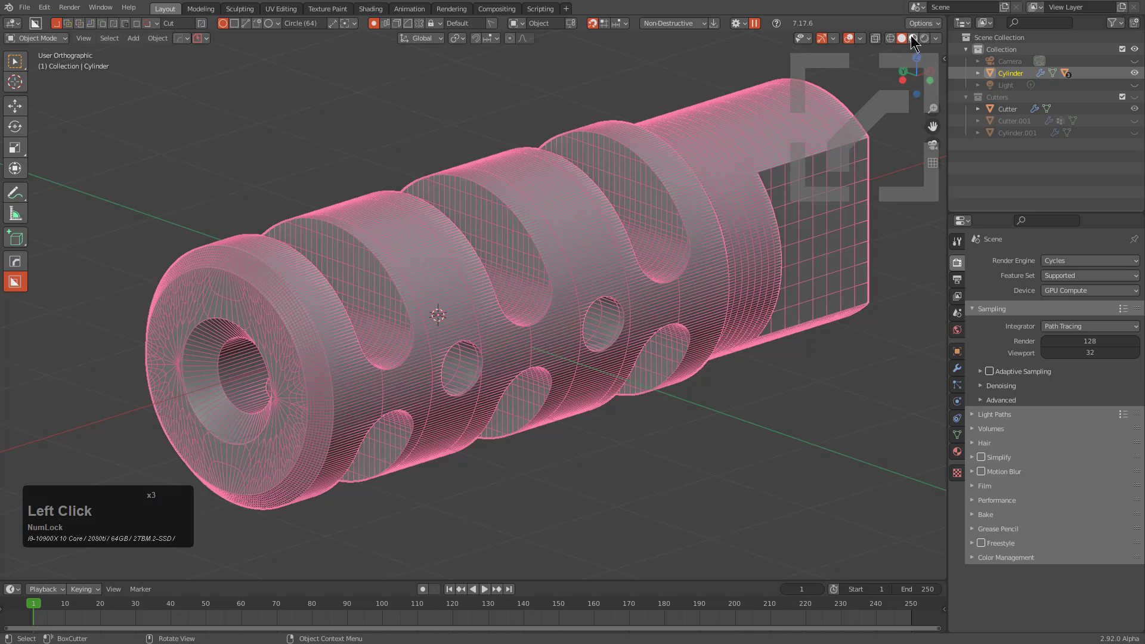
pyautogui.click(912, 35)
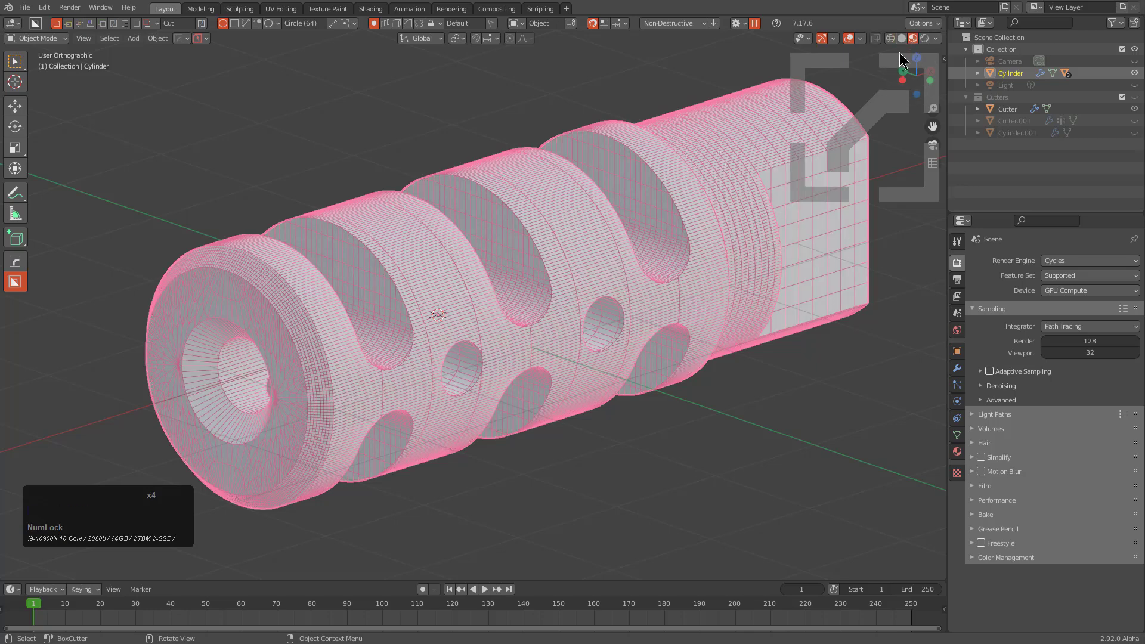
pyautogui.click(923, 39)
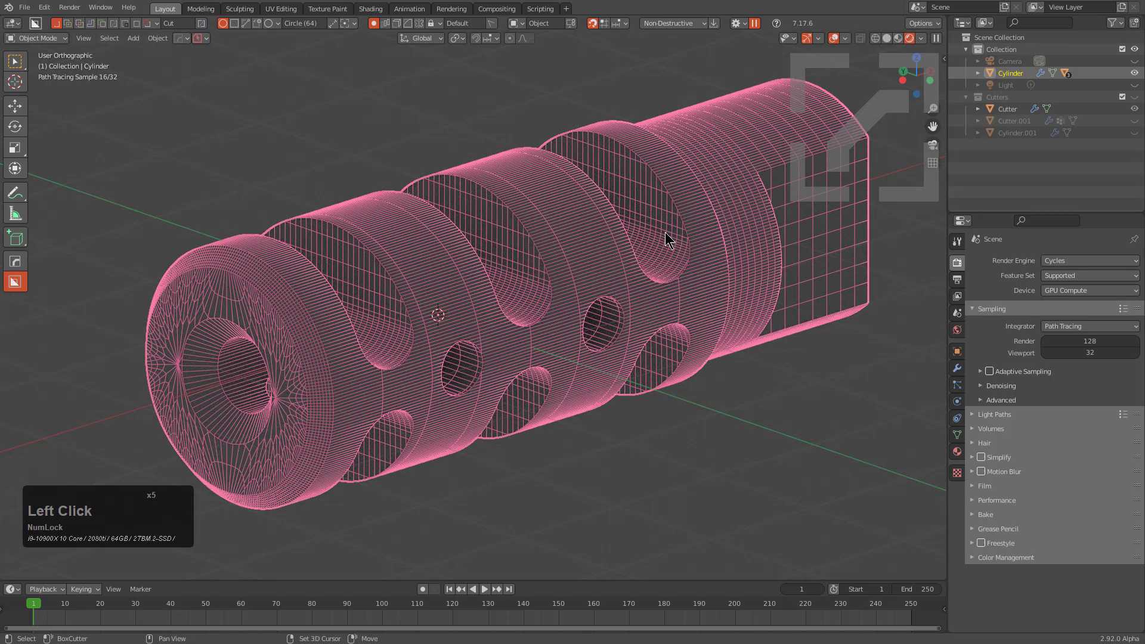
# Add a HOPS light empty to the scene to light the muzzle brake
pyautogui.press('v')
pyautogui.press('b')
pyautogui.scroll(3)
pyautogui.scroll(3)
pyautogui.click(640, 244)
pyautogui.click(842, 38)
pyautogui.click(837, 38)
pyautogui.doubleClick(837, 38)
pyautogui.middleClick(713, 259)
pyautogui.middleClick(696, 299)
pyautogui.click(685, 296)
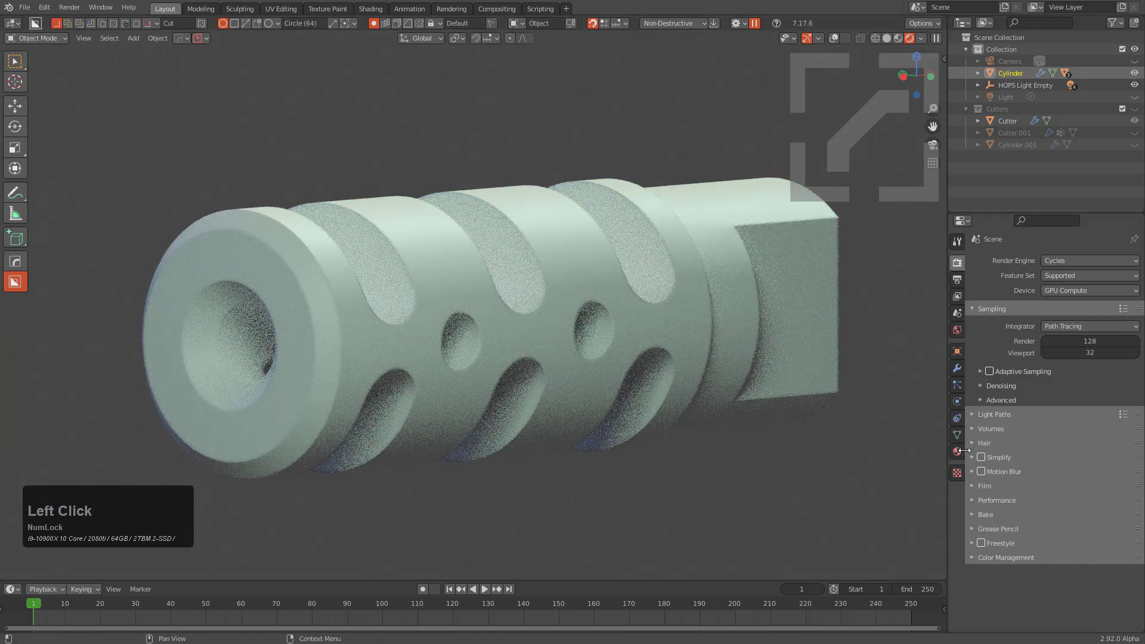
# In the cylinder's material, set the bevel shader sample count to 6
pyautogui.click(963, 454)
pyautogui.scroll(-3)
pyautogui.scroll(-3)
pyautogui.doubleClick(1133, 477)
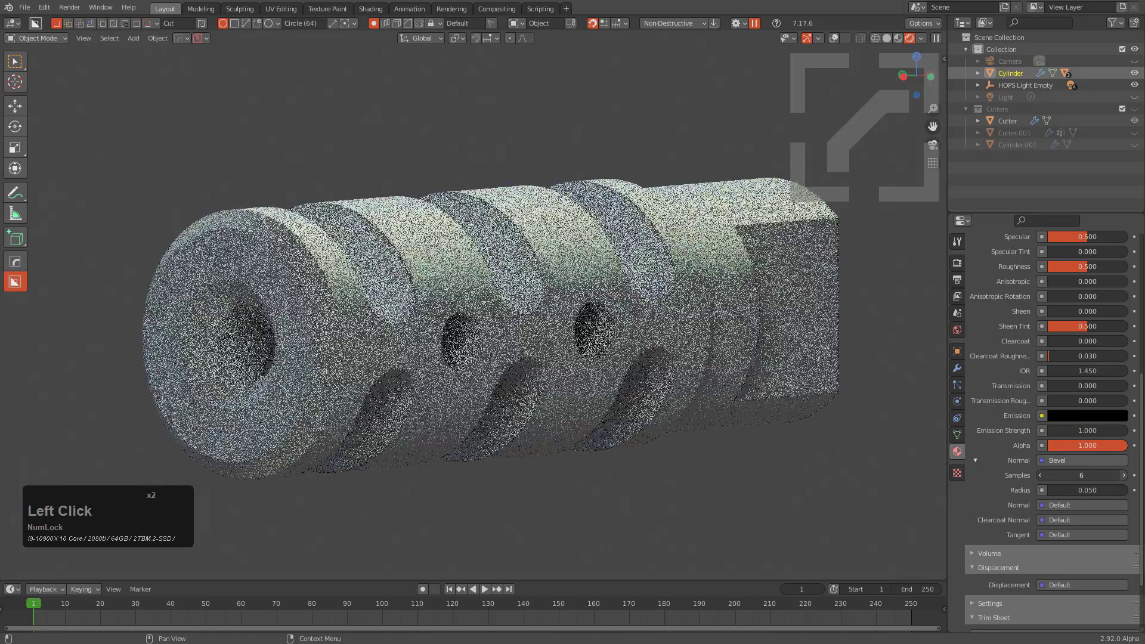
# Set the Principled BSDF to Metallic 1 and Roughness about 0.315, checking the rendered preview
pyautogui.middleClick(662, 356)
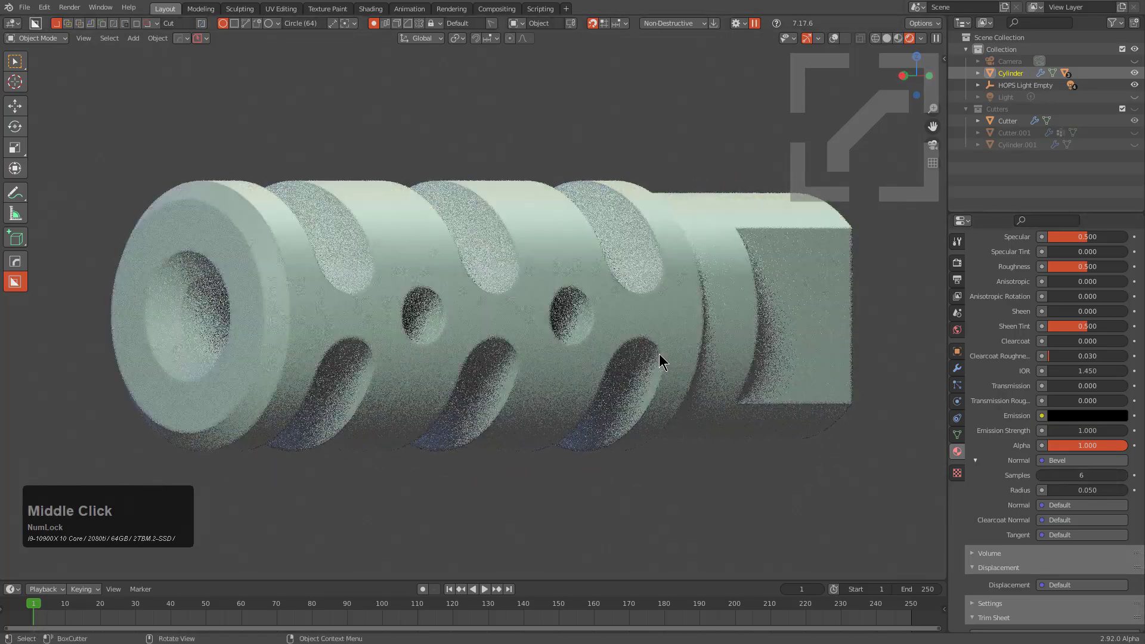
pyautogui.scroll(3)
pyautogui.click(1058, 267)
pyautogui.scroll(3)
pyautogui.moveTo(1094, 416); pyautogui.dragTo(877, 349)
pyautogui.middleClick(747, 339)
pyautogui.scroll(3)
pyautogui.middleClick(476, 366)
pyautogui.scroll(3)
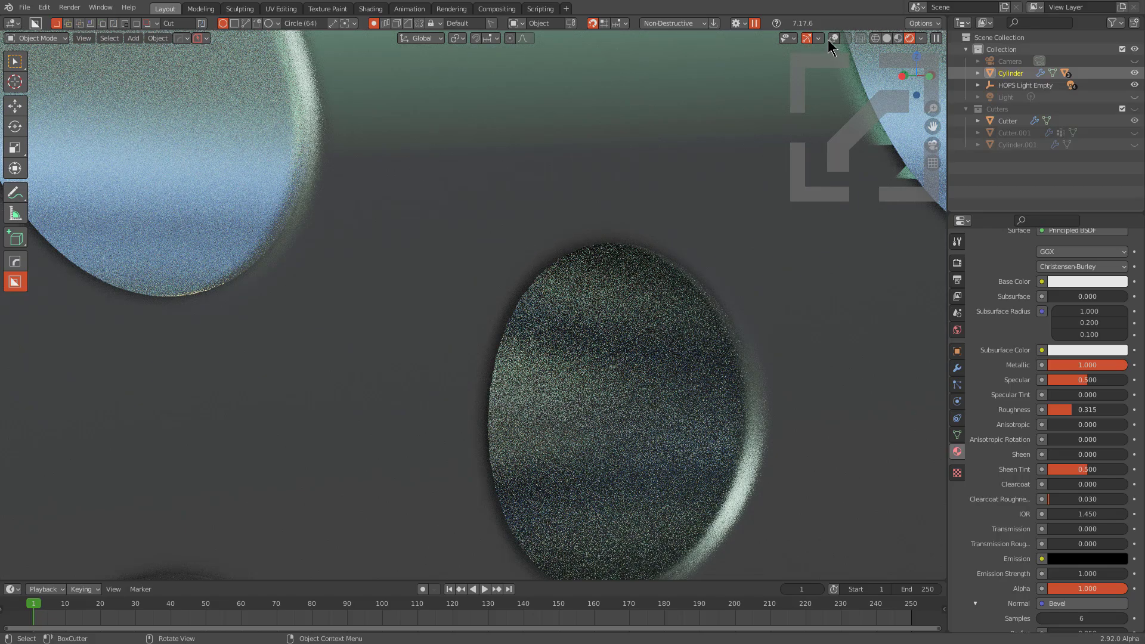
pyautogui.click(842, 41)
pyautogui.middleClick(725, 392)
pyautogui.scroll(3)
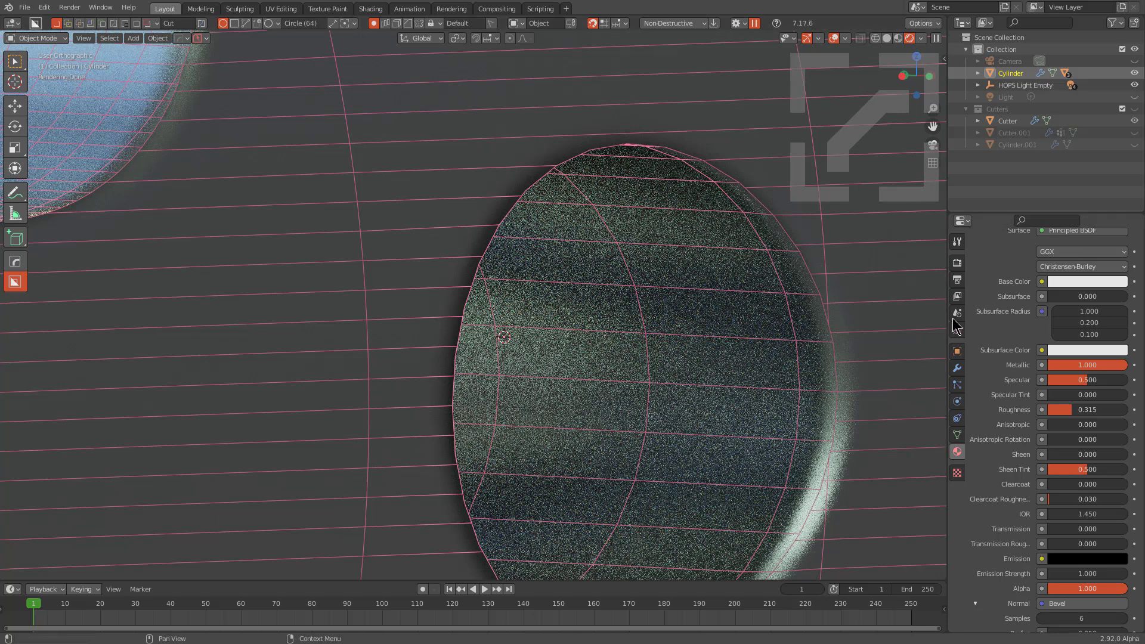
# Switch the viewport to Cycles LQ via the HOPS pie and hide the wireframe overlay
pyautogui.press('alt+Num_Lock')
pyautogui.press('v')
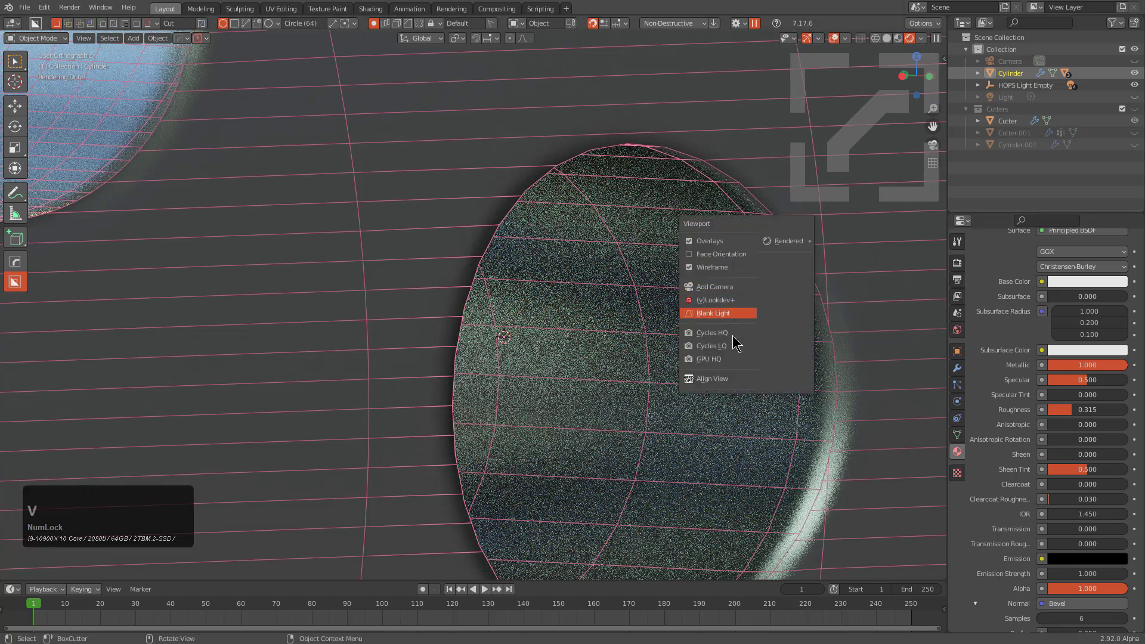
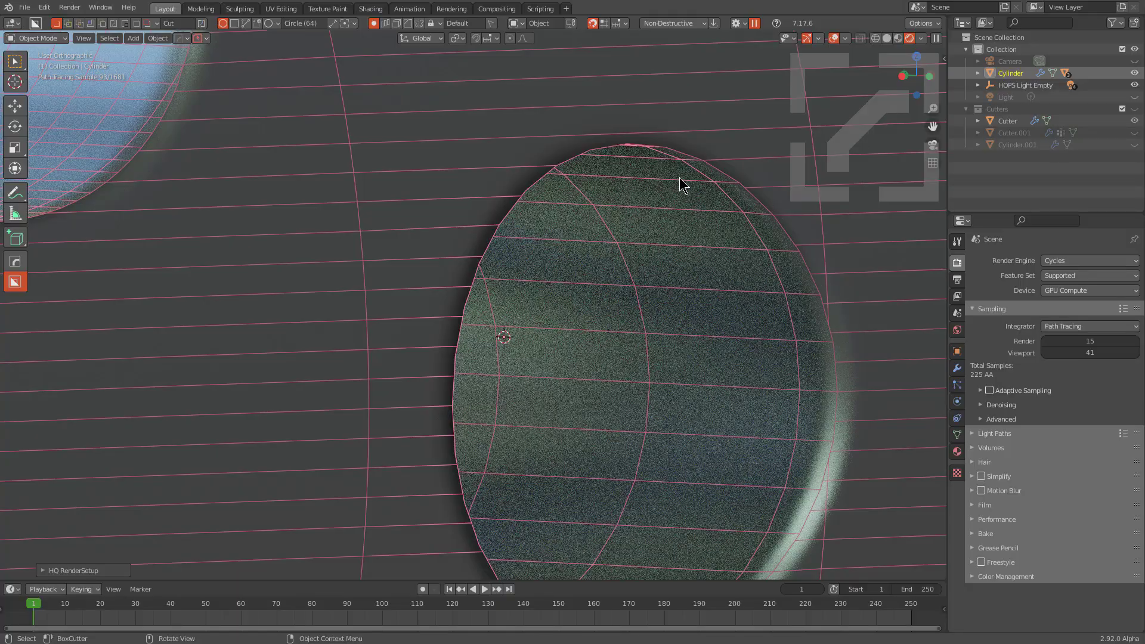
pyautogui.scroll(-3)
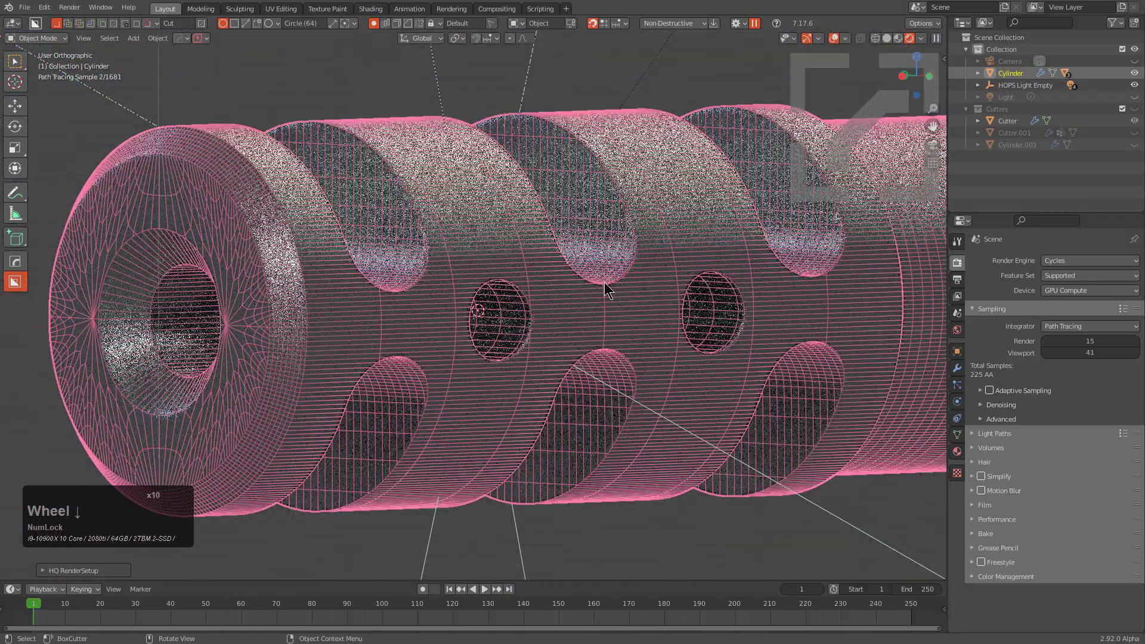
pyautogui.middleClick(697, 282)
pyautogui.click(838, 43)
pyautogui.moveTo(770, 278); pyautogui.dragTo(760, 295)
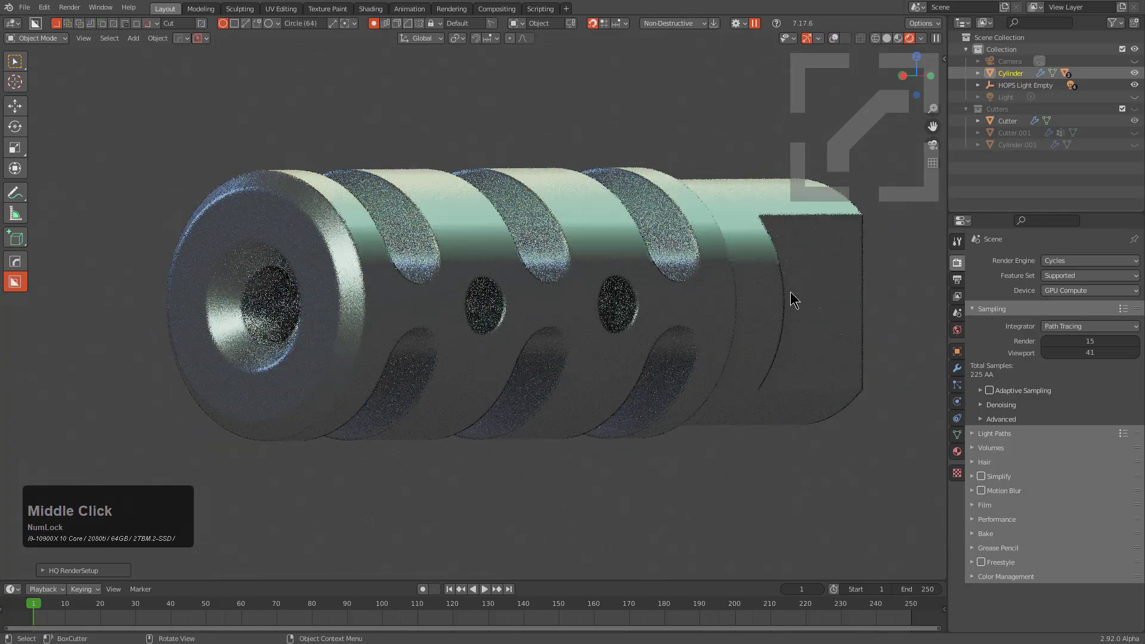
# Cycle the HOPS viewport lighting presets, settling on purple and green tones
pyautogui.press('alt+v')
pyautogui.press('b')
pyautogui.scroll(3)
pyautogui.scroll(3)
pyautogui.scroll(3)
pyautogui.scroll(3)
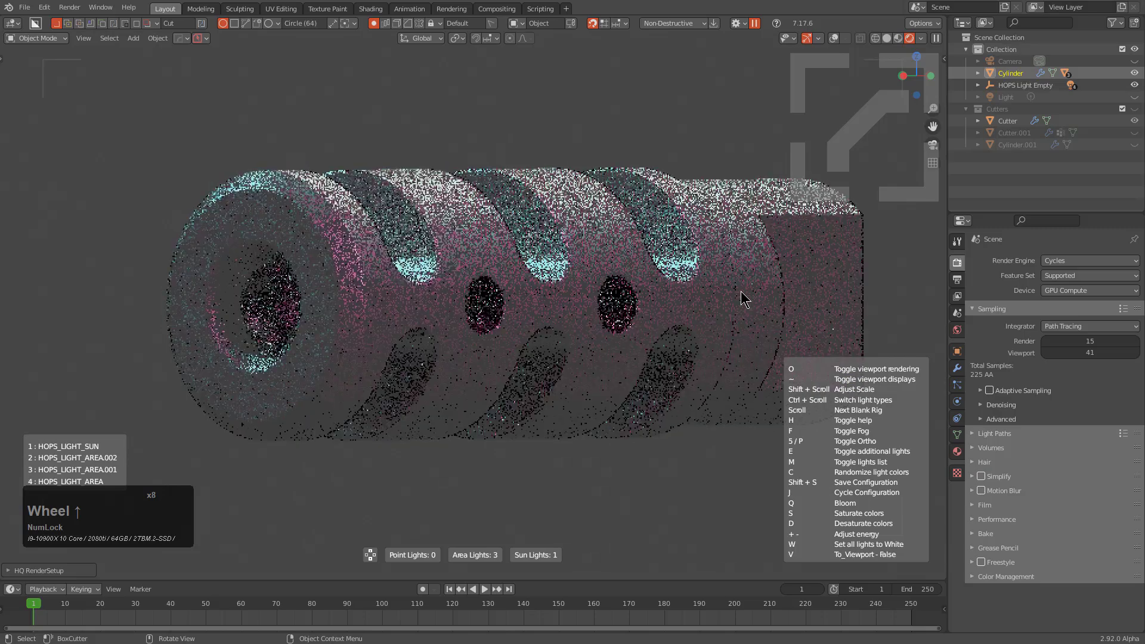
pyautogui.scroll(3)
pyautogui.scroll(-3)
pyautogui.scroll(-3)
# Raise the Render Properties sampling value from 1 to 20 and inspect the cleaner render
pyautogui.click(746, 298)
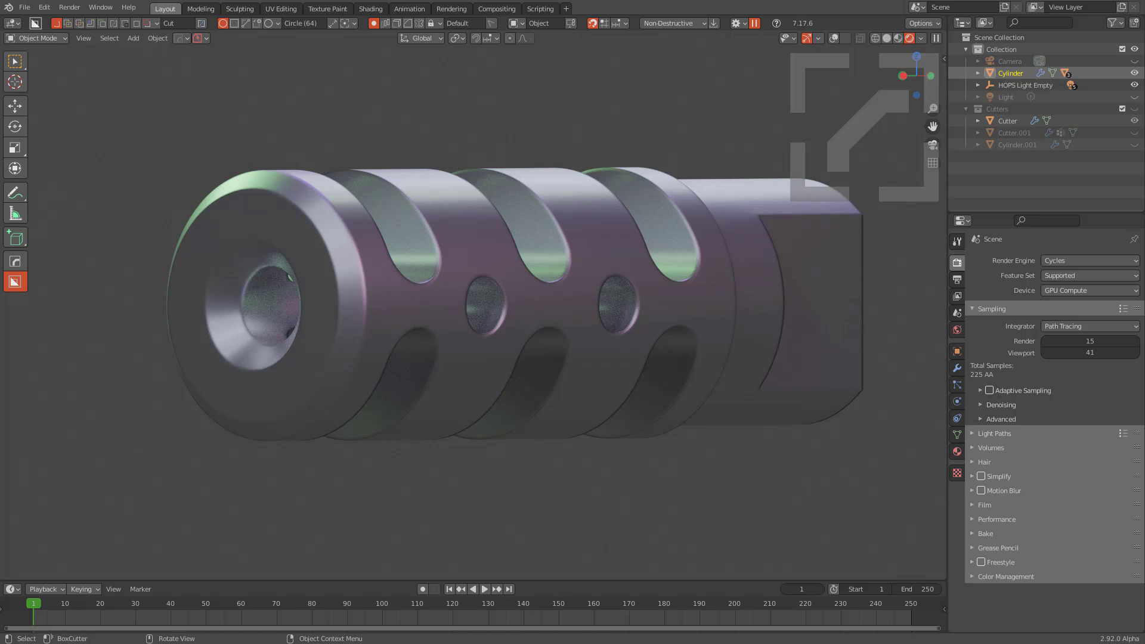
pyautogui.click(999, 412)
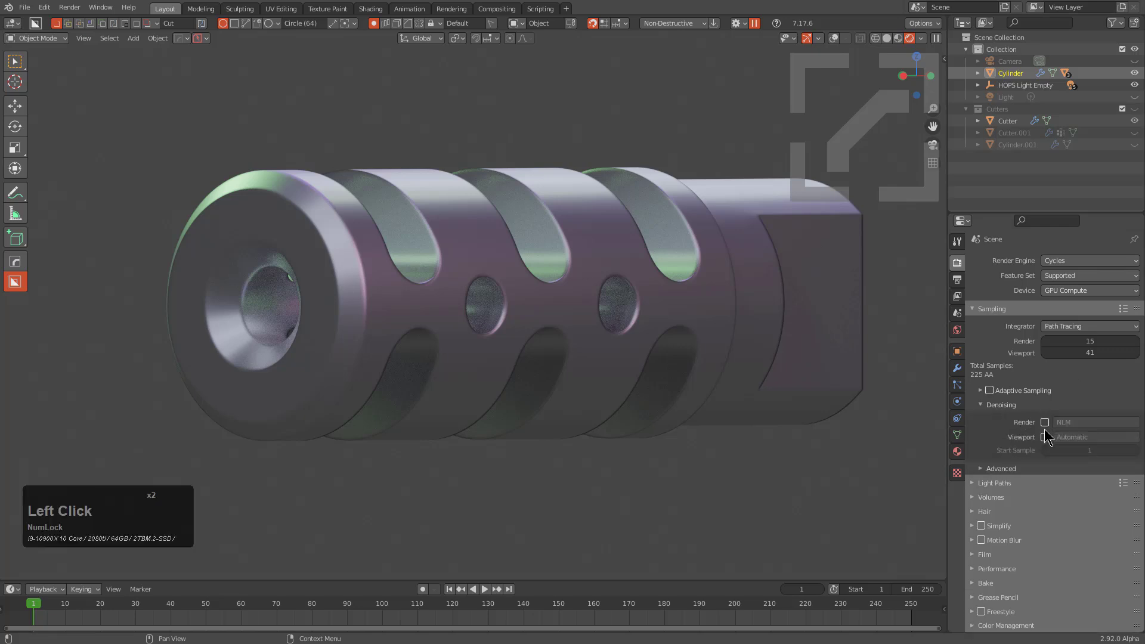
pyautogui.click(1046, 443)
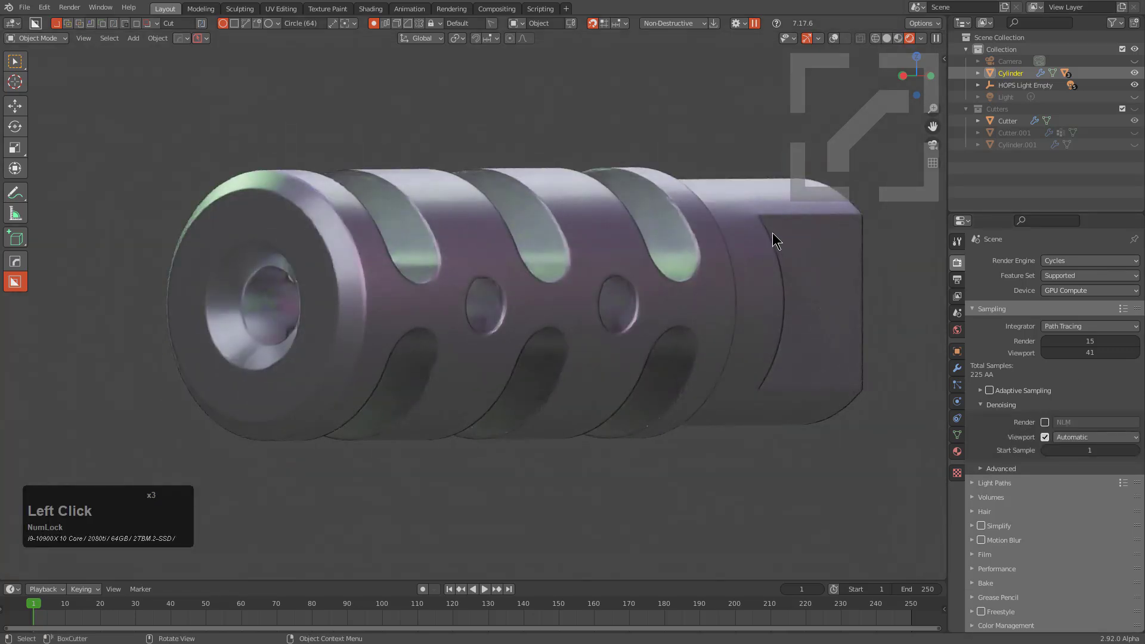
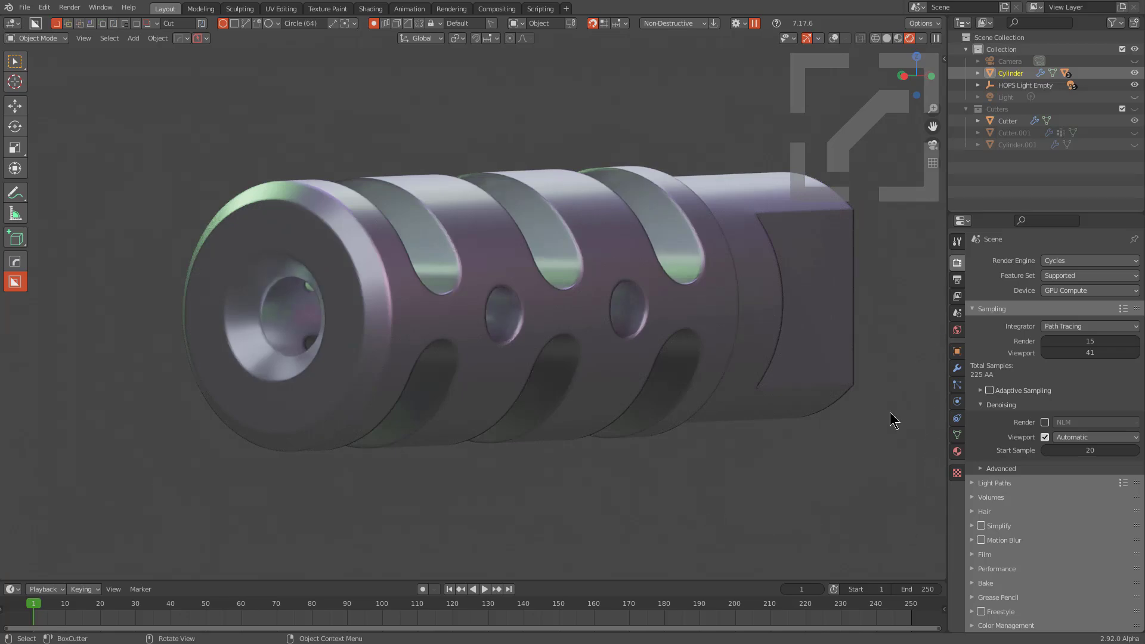
pyautogui.middleClick(886, 422)
pyautogui.middleClick(403, 483)
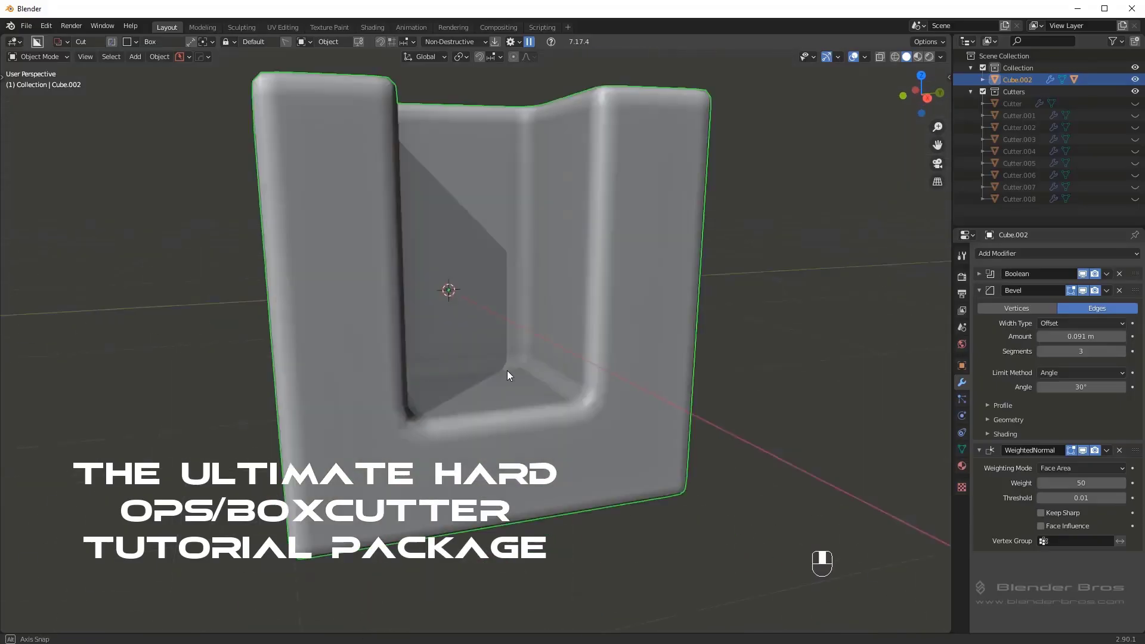
# Browse to and open other BoxCutter/HardOps example project files
pyautogui.press('ctrl+z')
pyautogui.press('q')
pyautogui.click(558, 480)
pyautogui.doubleClick(442, 355)
pyautogui.press('shift+v')
pyautogui.press('shift+v')
pyautogui.click(595, 409)
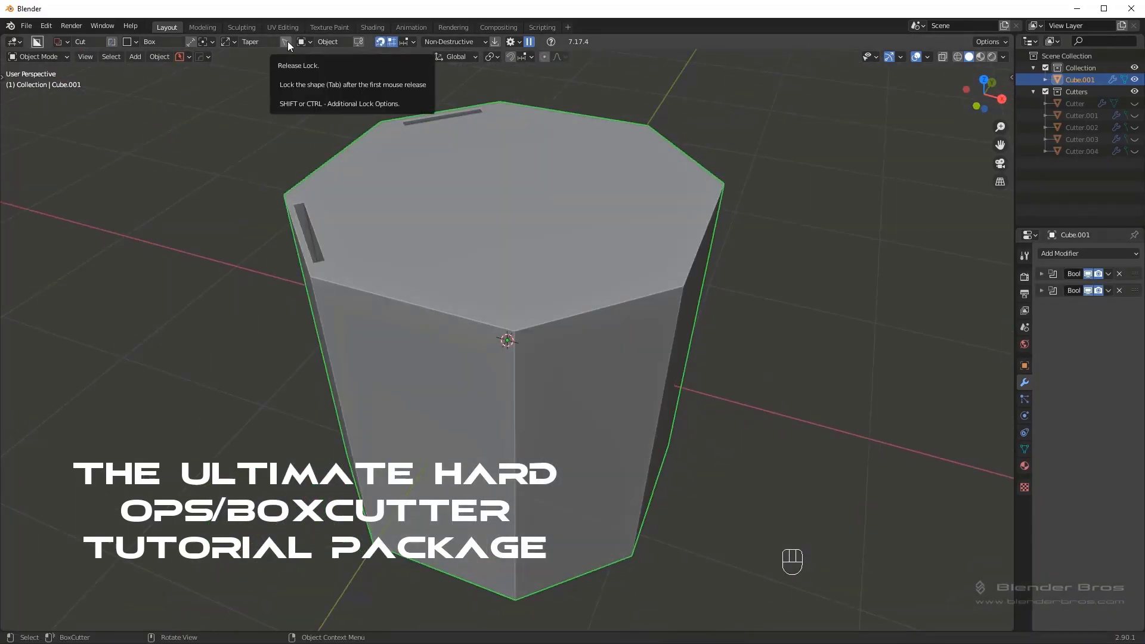
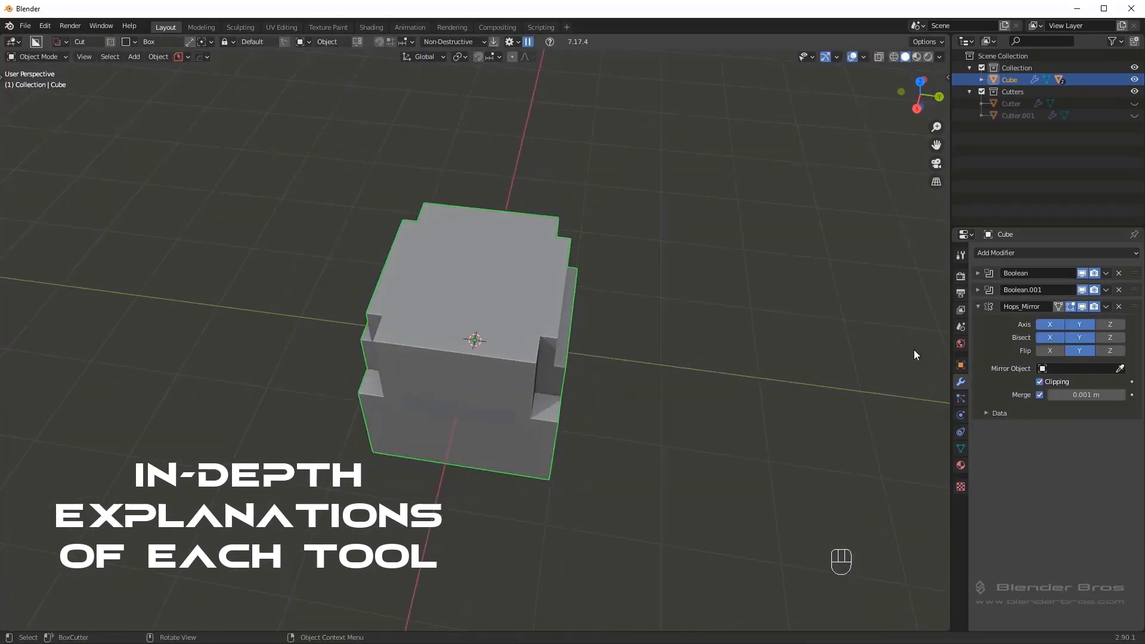
# Toggle Edit Mode, X-ray and the HOPS menu on the off-road vehicle's toothed wheel, ending in Object Mode
pyautogui.press('Tab')
pyautogui.press('Tab')
pyautogui.press('alt+x')
pyautogui.press('Tab')
pyautogui.press('q')
pyautogui.press('Tab')
pyautogui.press('q')
pyautogui.press('q')
pyautogui.press('q')
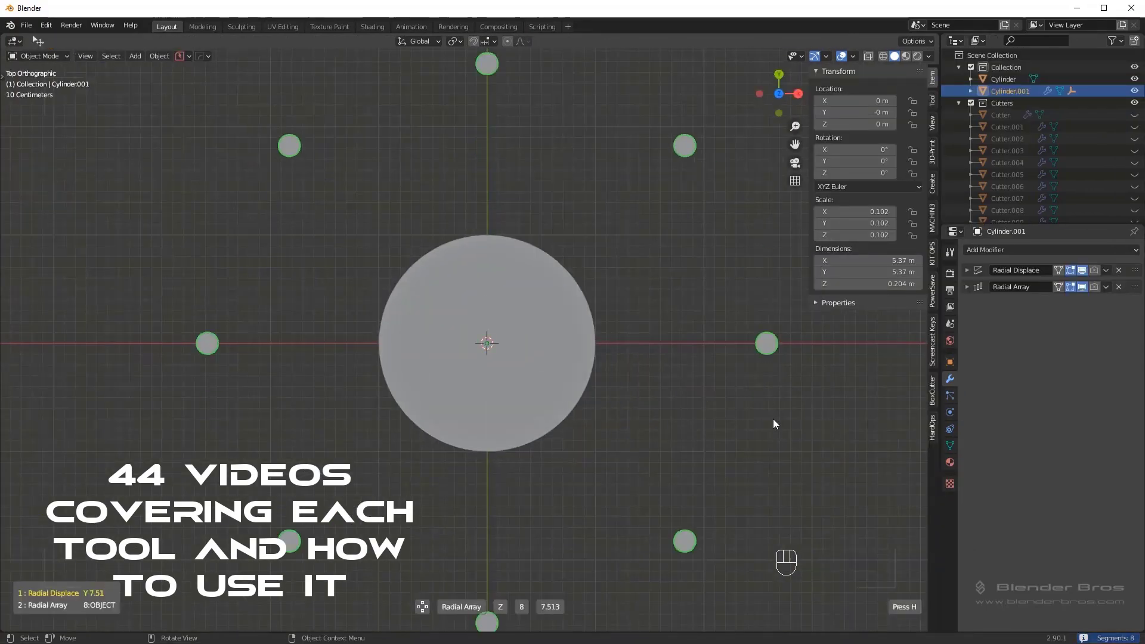
pyautogui.press('q')
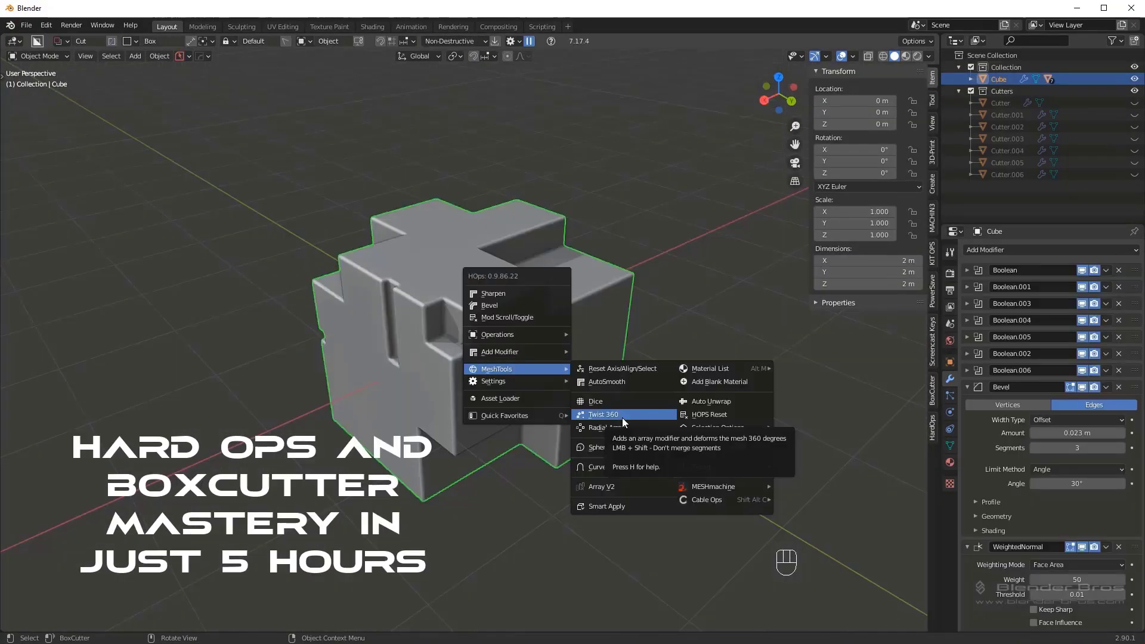
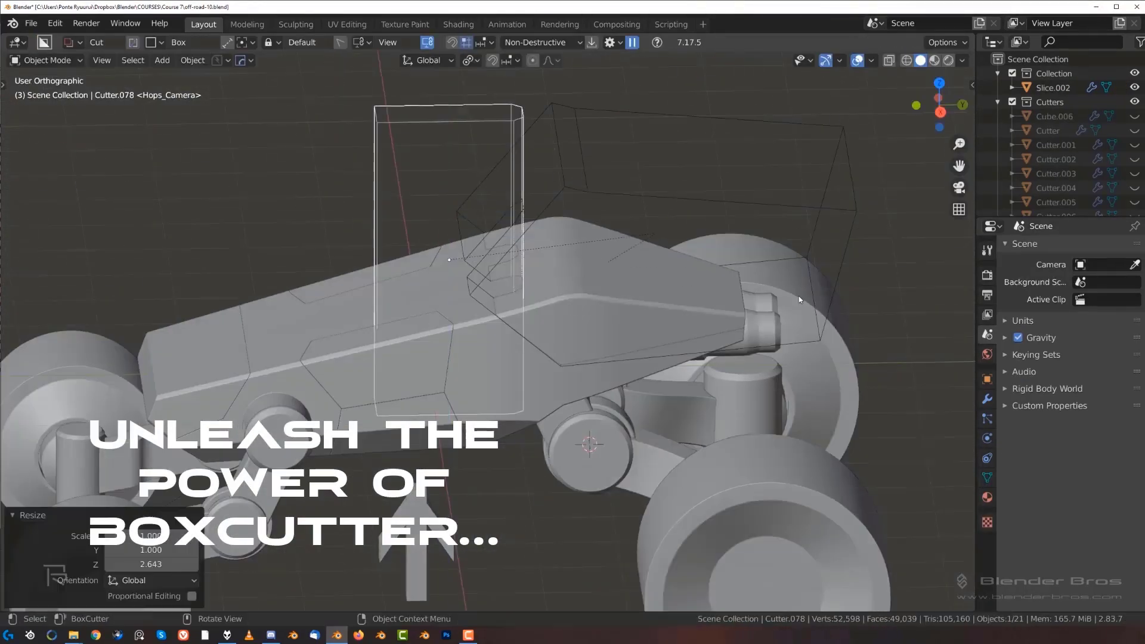
pyautogui.press('shift+i')
pyautogui.press('Tab')
pyautogui.press('alt+x')
pyautogui.press('Tab')
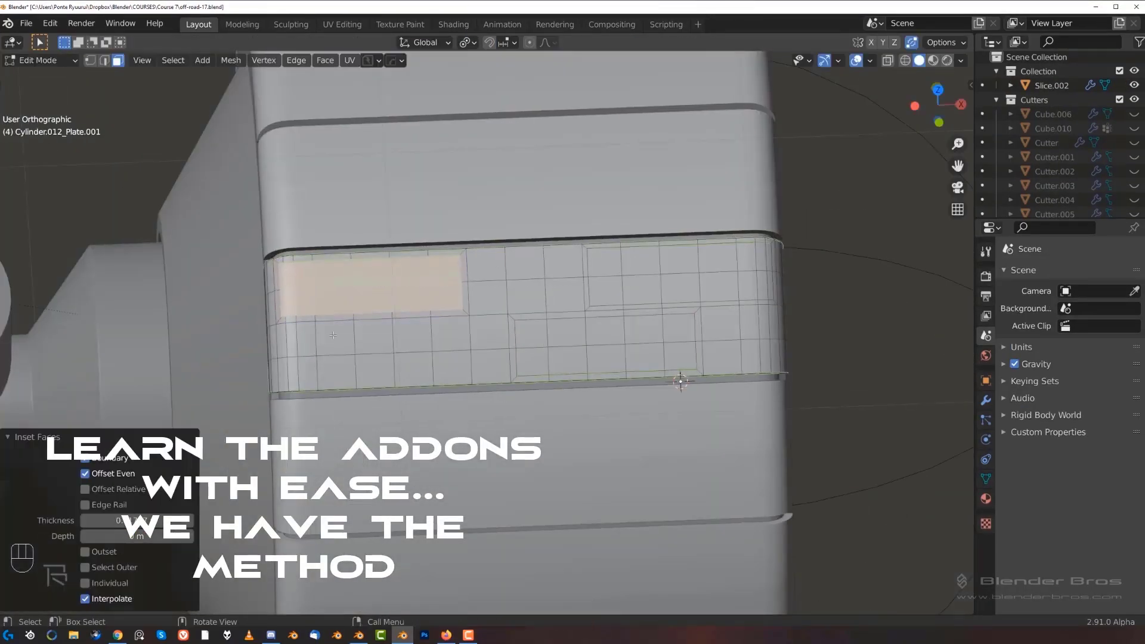